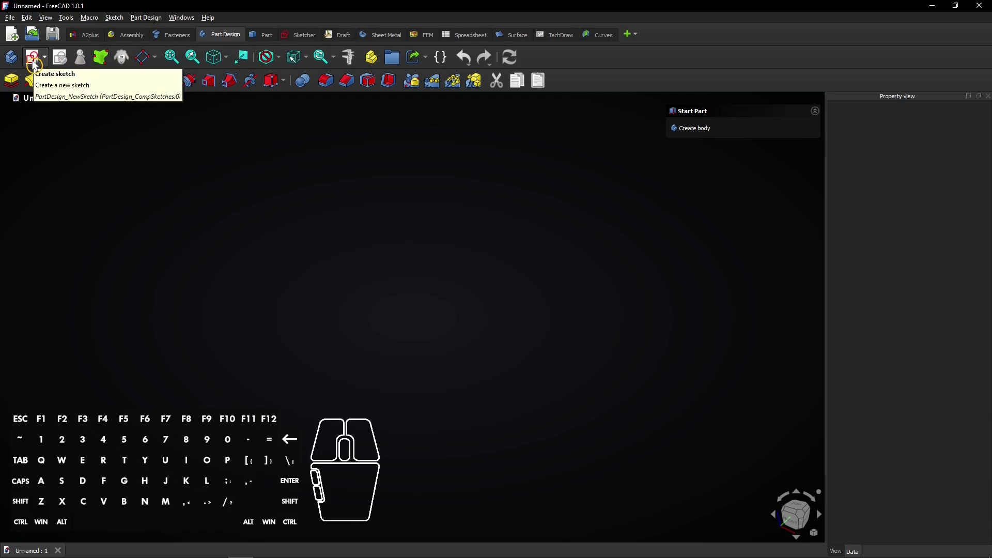
- Start a new Body sketch on the XY-plane and choose the centred rectangle tool
click(41, 64)
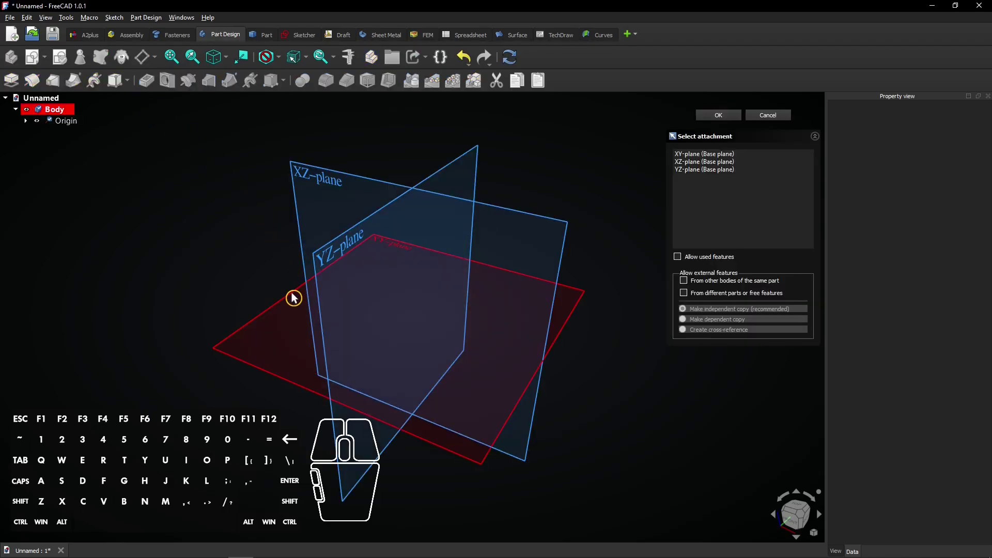
click(300, 297)
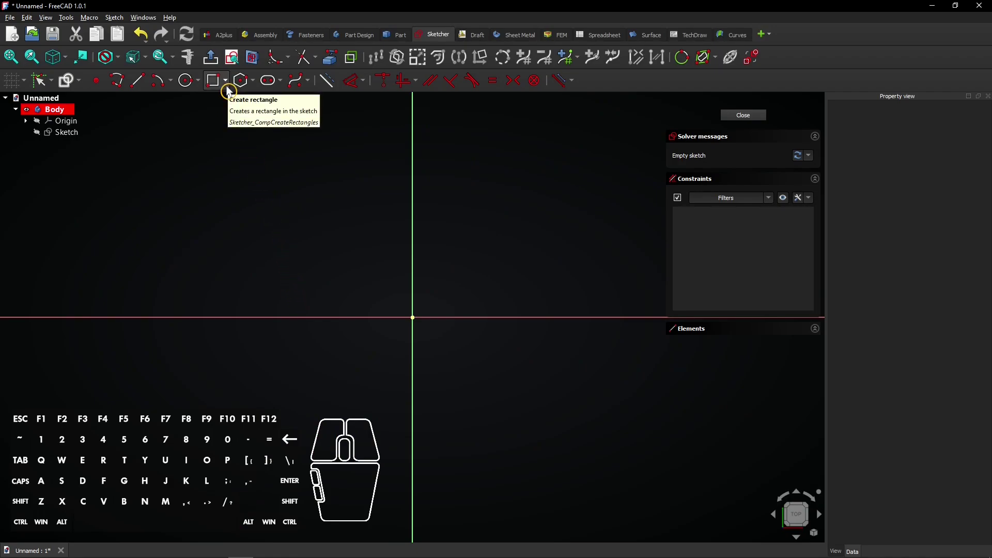
click(234, 92)
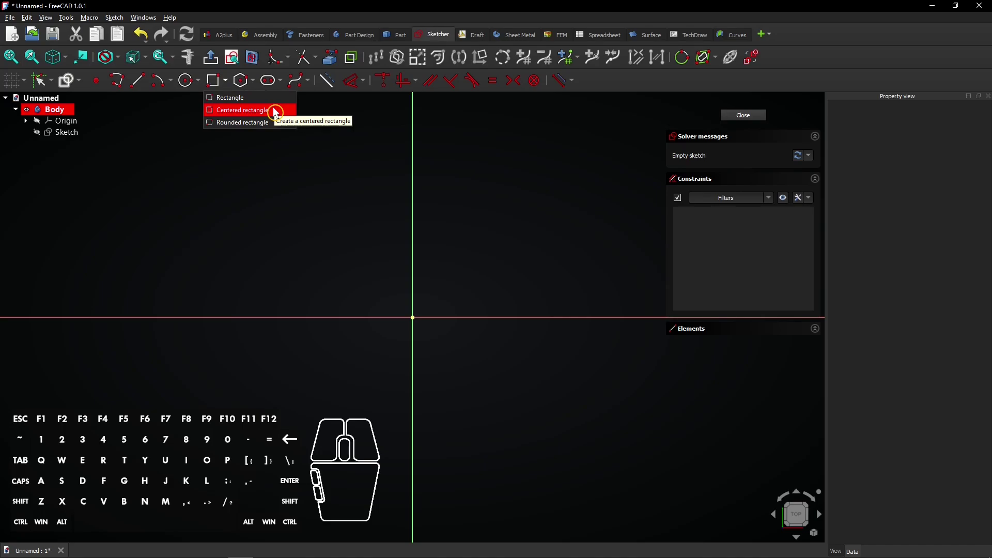
click(276, 114)
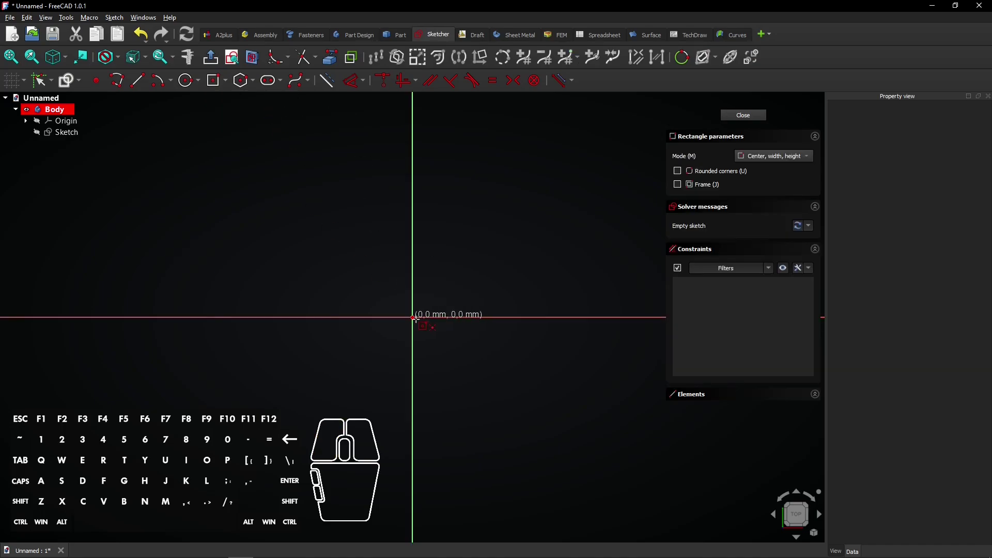
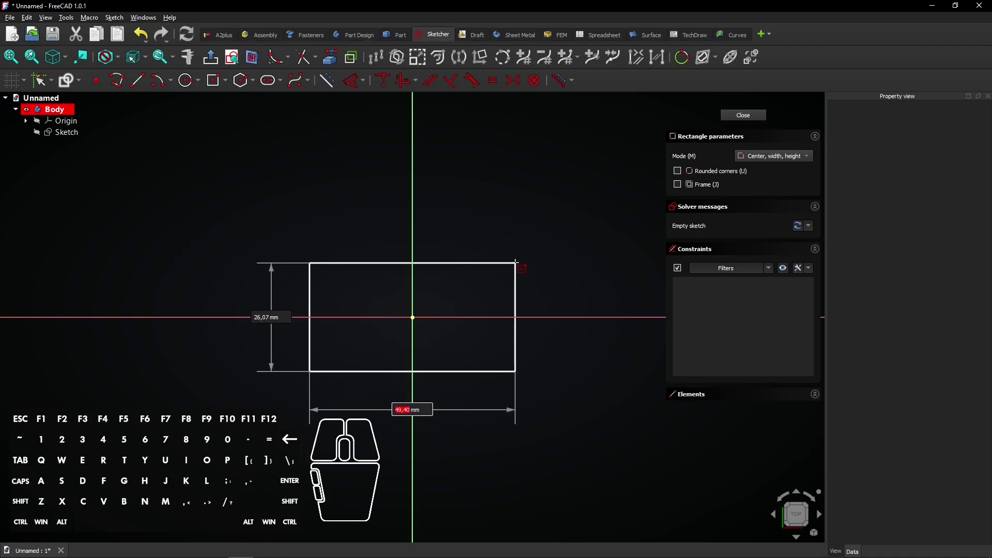
- Draw a 60 by 35 mm rectangle centred on the origin, fully constrained
key(6)
key(0)
key(Tab)
key(3)
key(5)
key(Return)
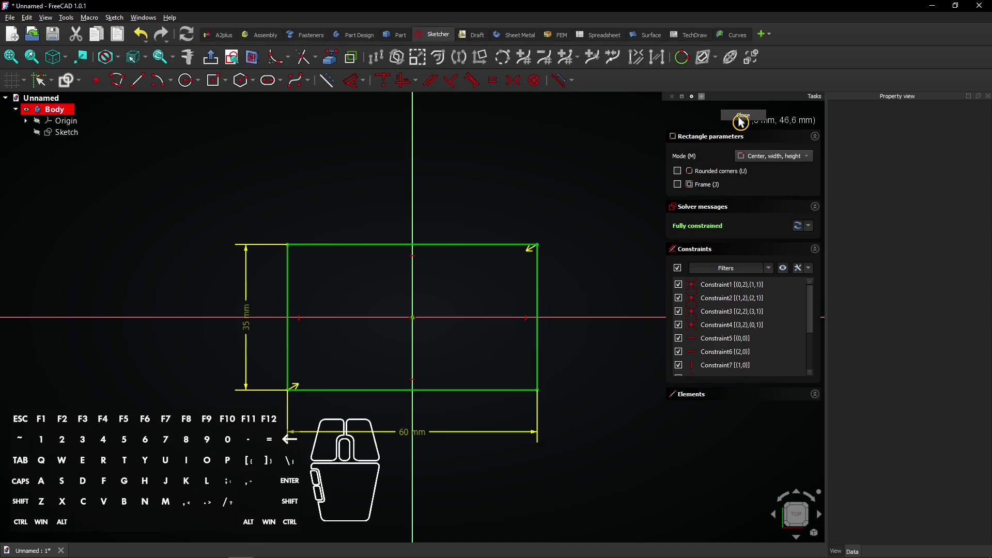
- Close the sketch and pad it 20 mm in the reversed direction into a solid block
click(747, 122)
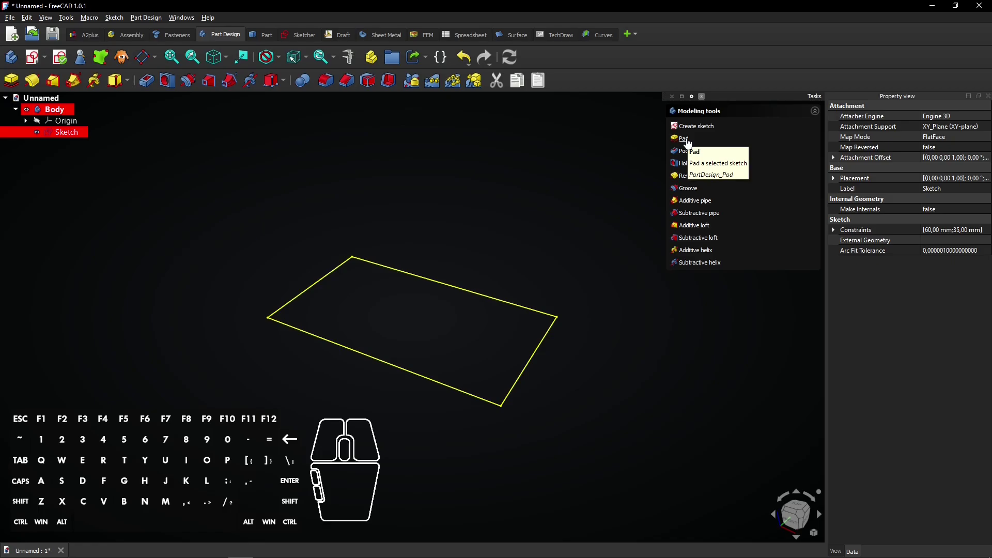
click(690, 142)
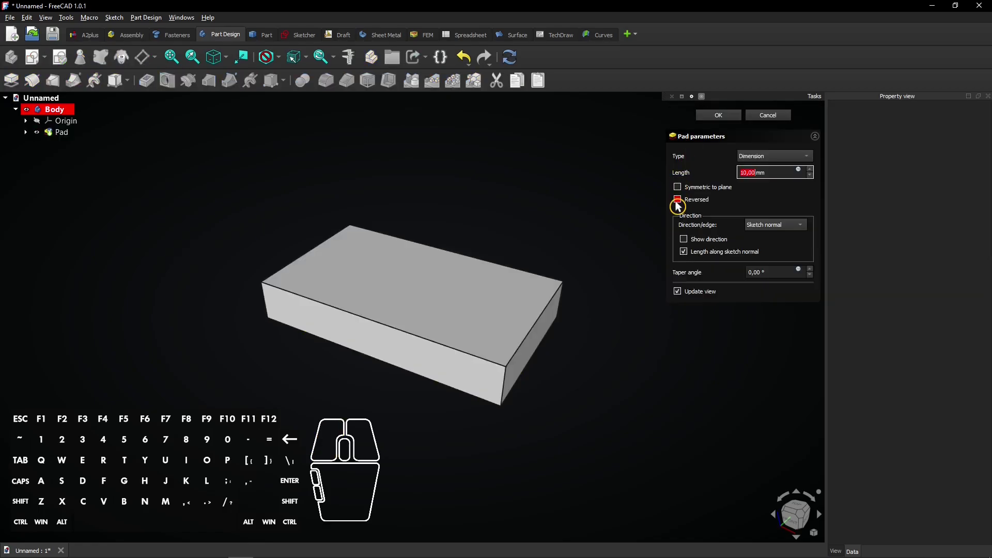
click(684, 205)
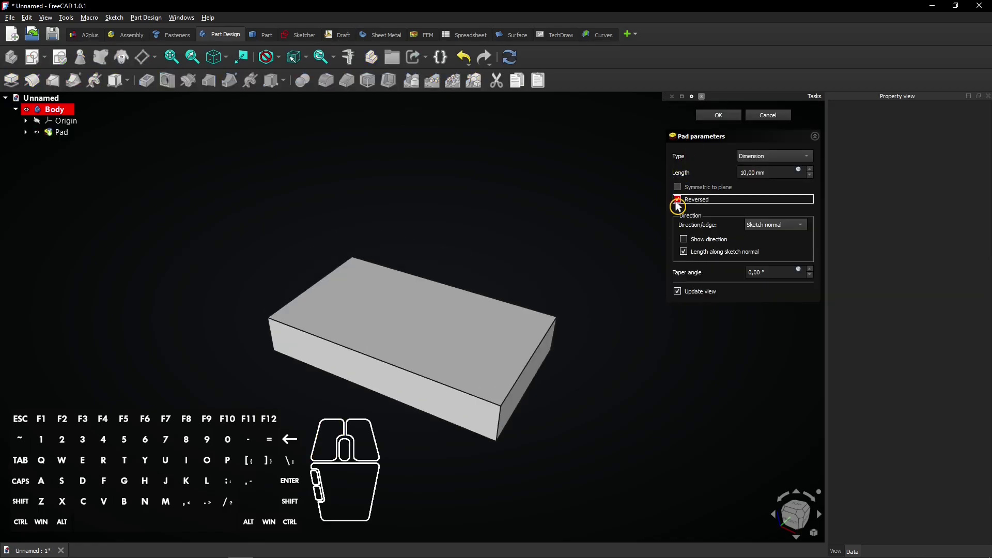
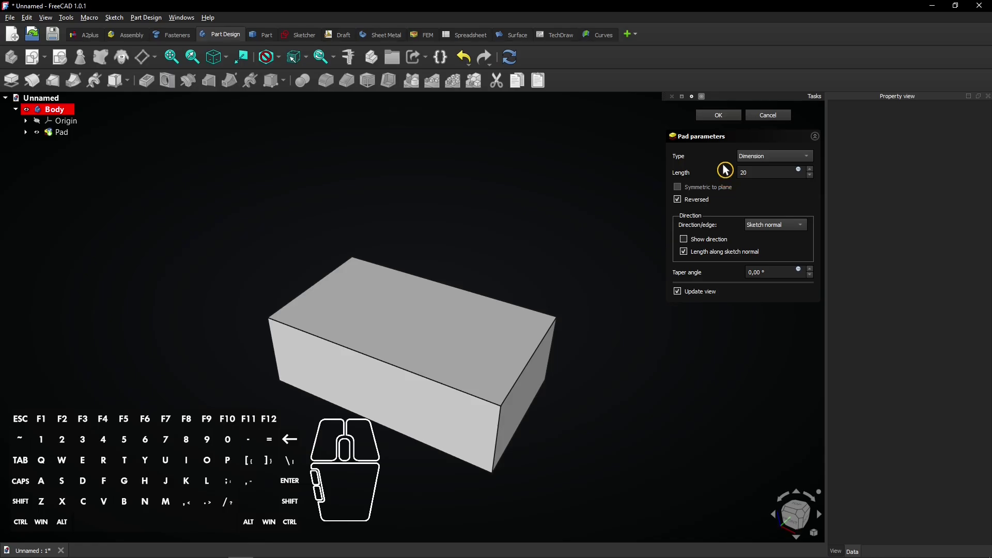
click(732, 120)
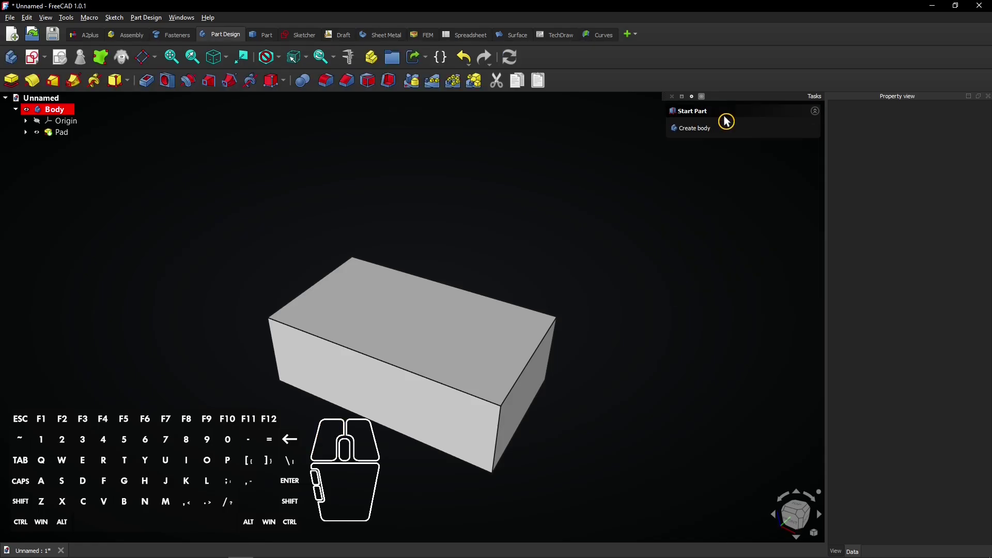
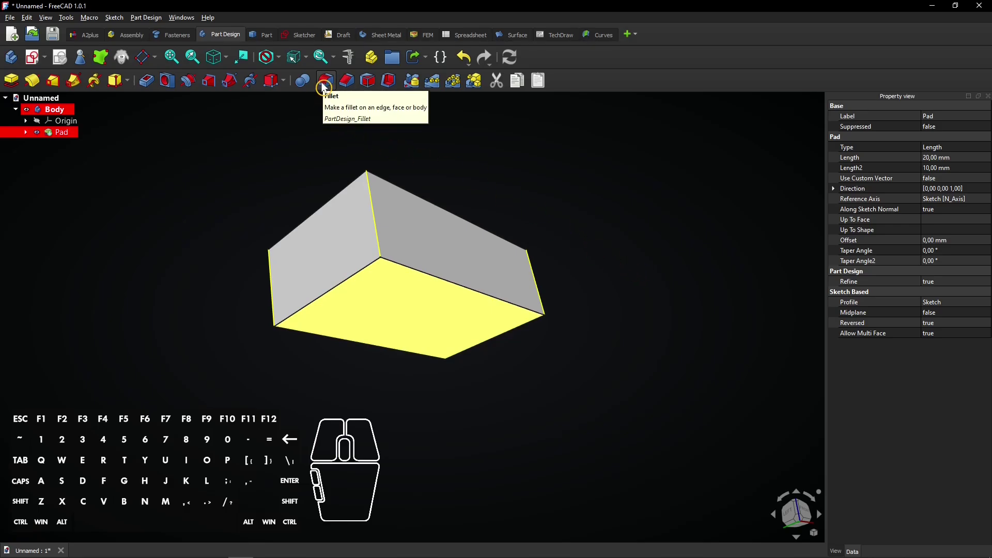
- Apply a 5 mm fillet to the four corner edges and the large bottom face
click(330, 87)
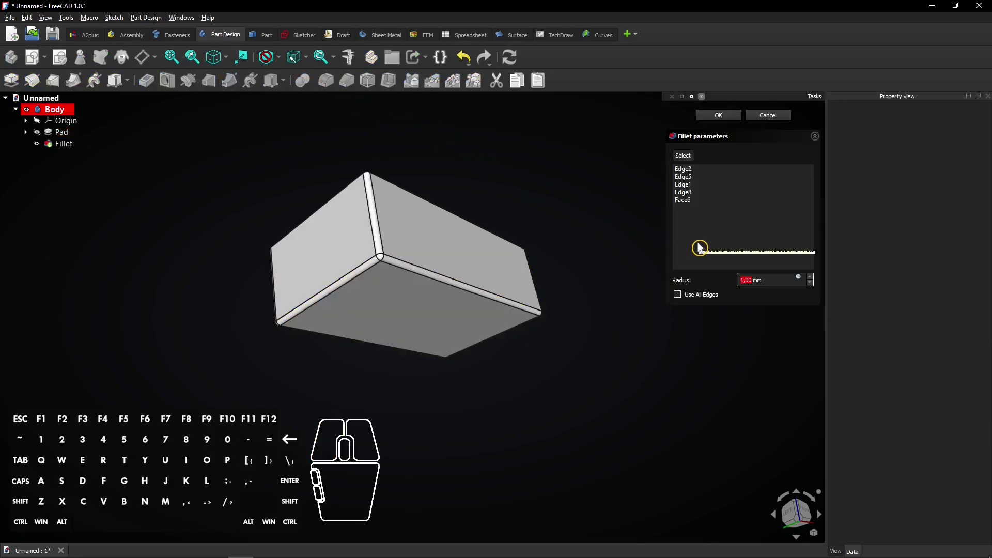
key(5)
click(730, 120)
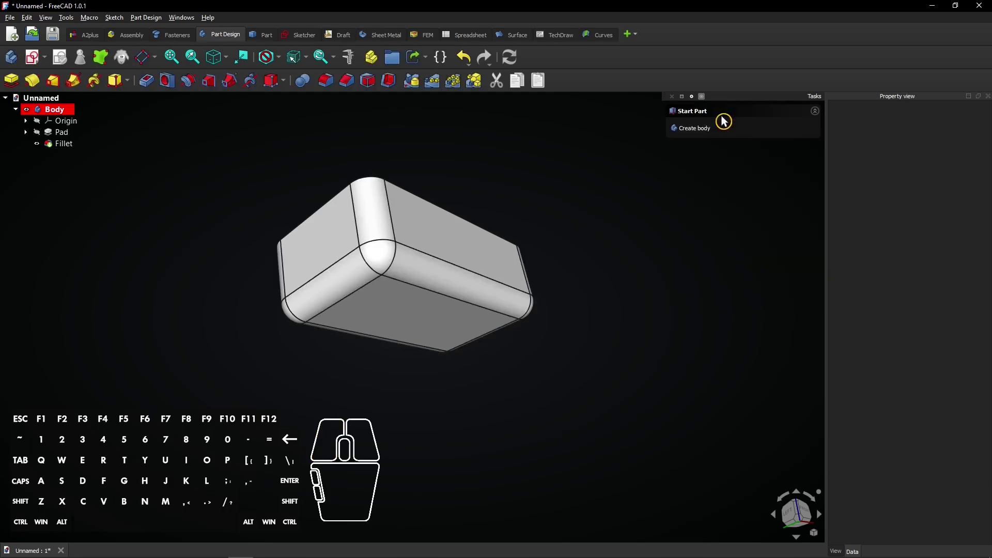
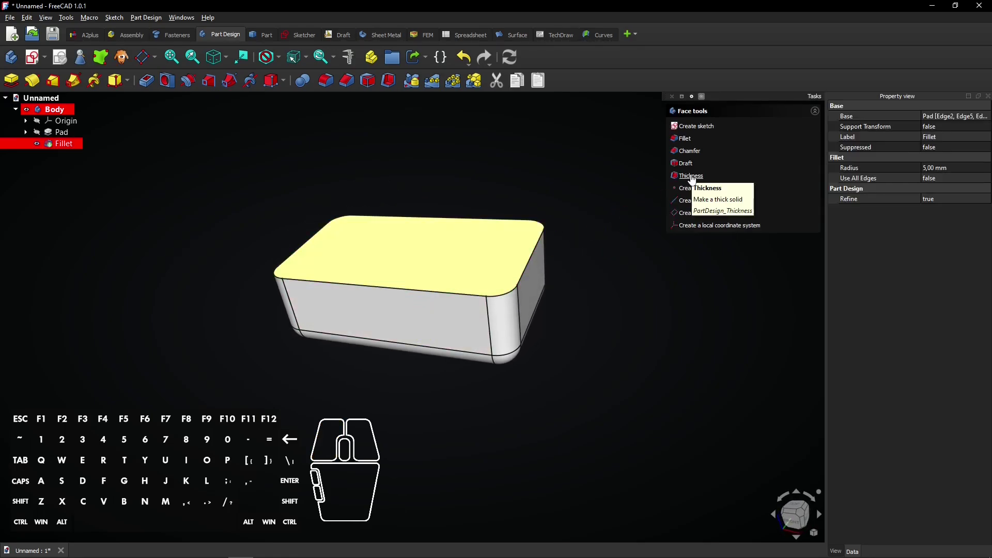
- Hollow the block through its top face with a 1,5 mm Thickness made inwards
click(693, 181)
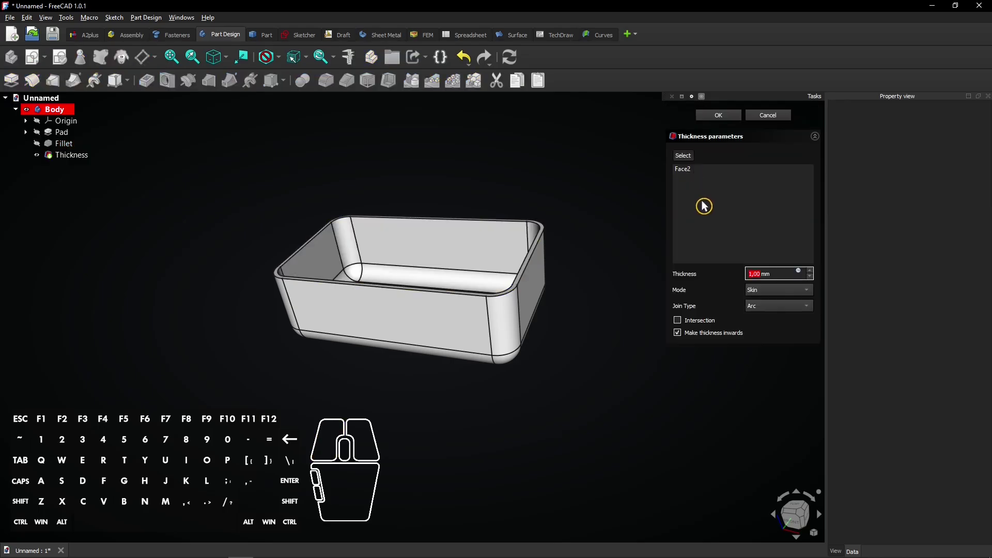
key(1)
key(,)
key(5)
click(730, 279)
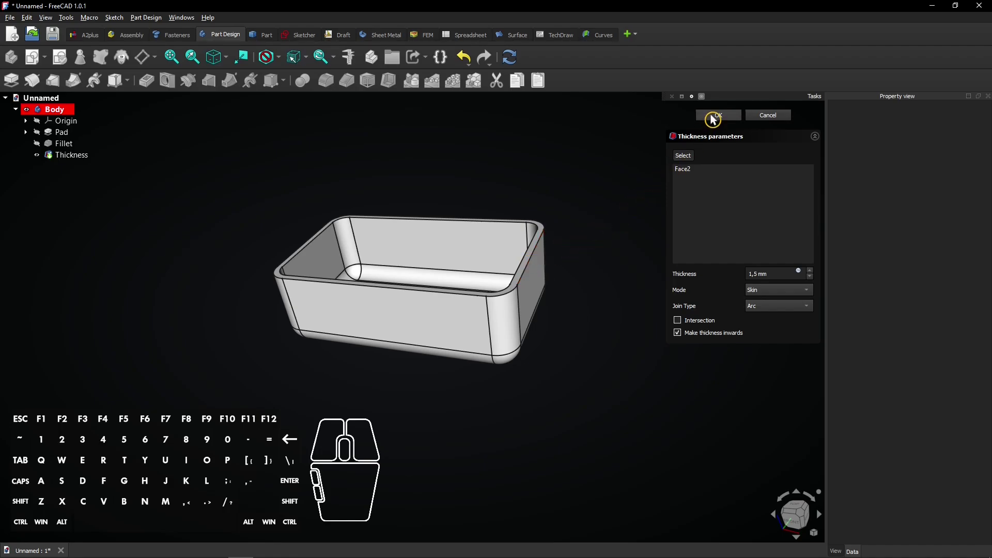
click(719, 119)
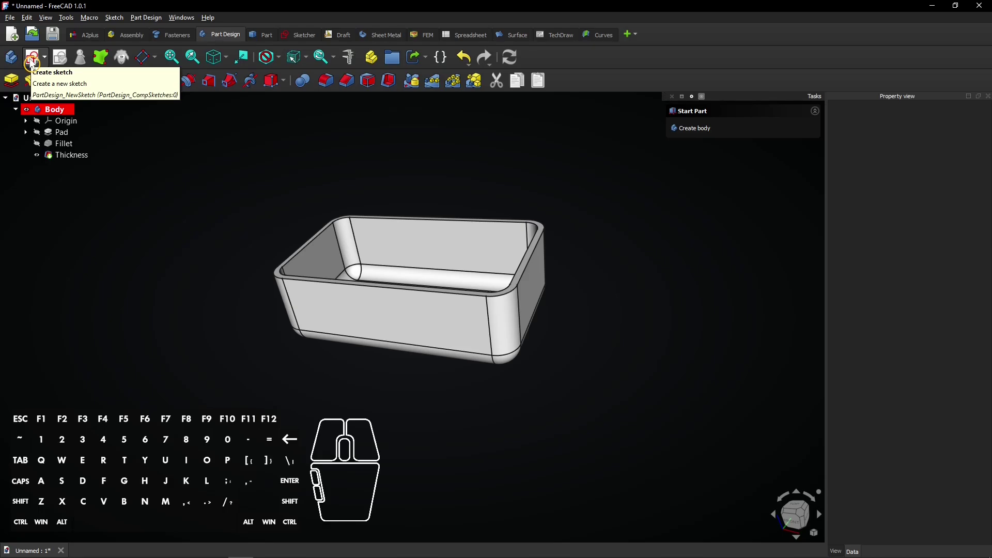
- Create Sketch001 attached to the YZ plane and centre the view on the box's side profile
click(38, 63)
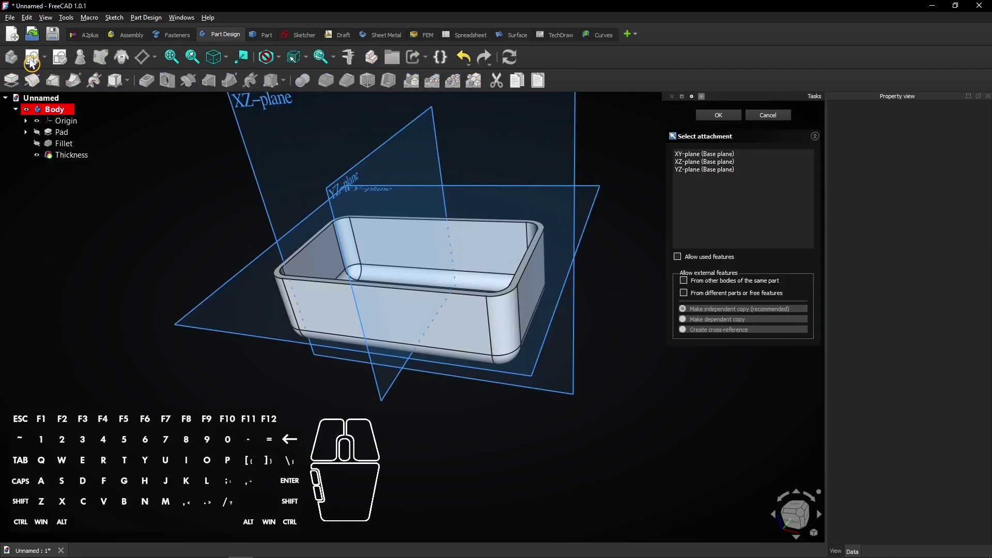
click(220, 63)
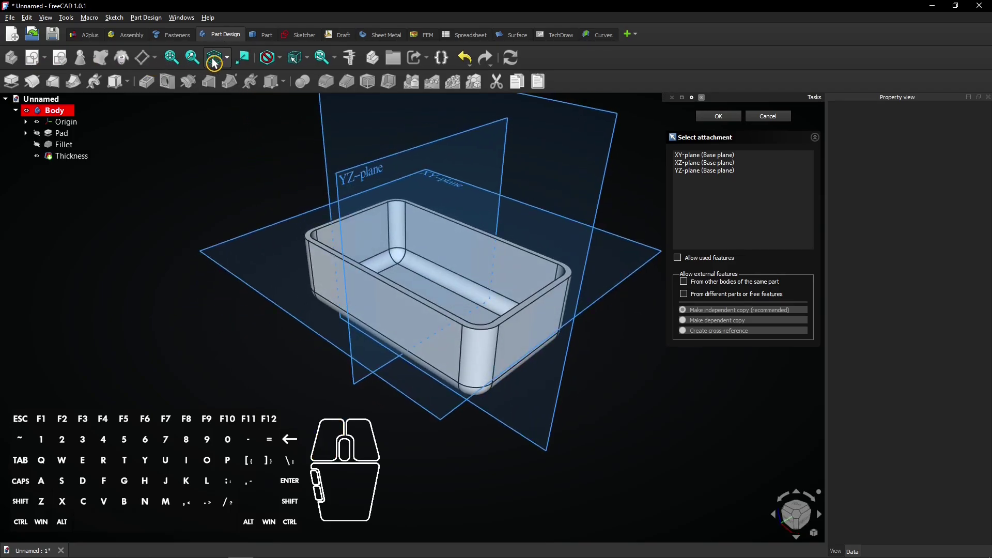
click(182, 63)
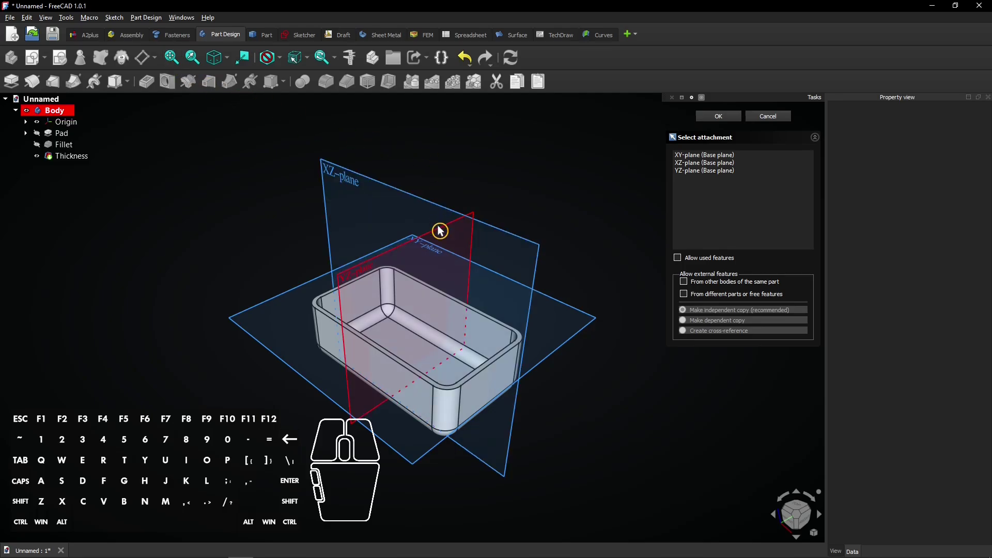
click(446, 230)
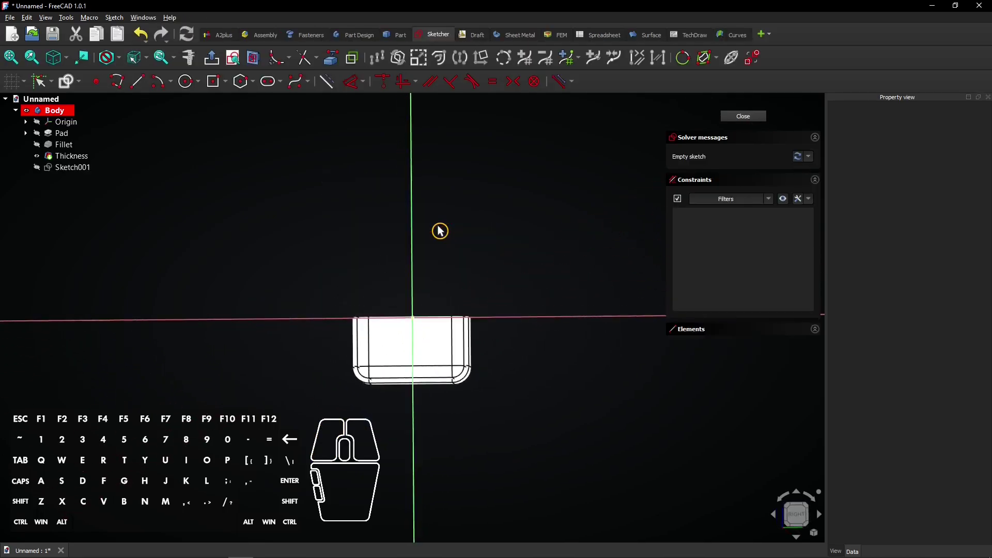
scroll(up, 3)
scroll(up, 3)
middle_click(493, 337)
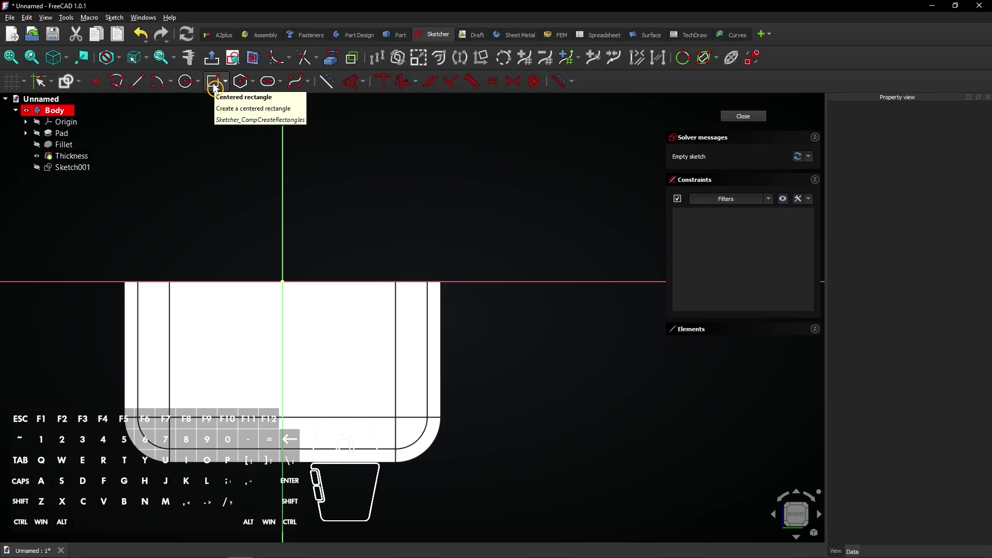
- Draw a corner rectangle 5 mm wide and 8 mm high beside the box profile
click(229, 87)
click(231, 87)
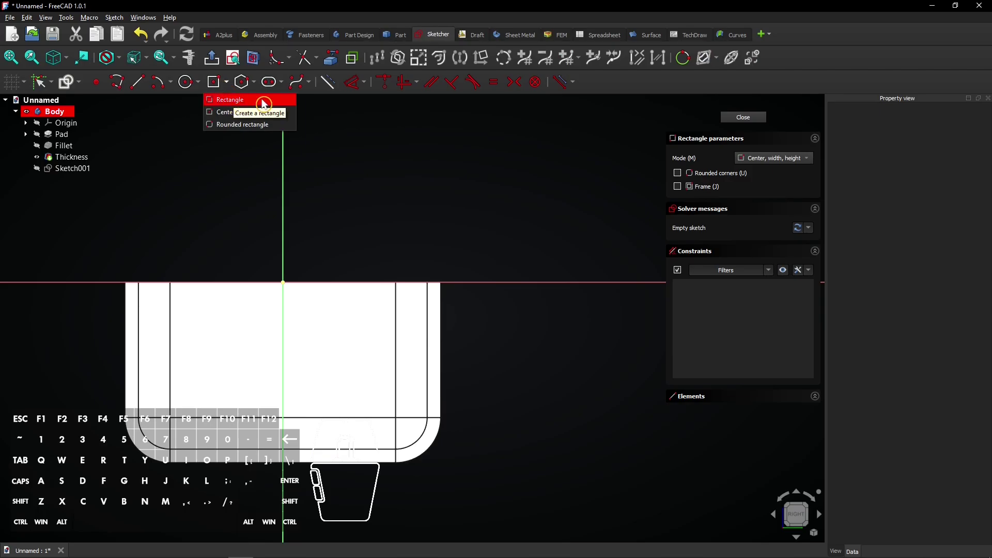
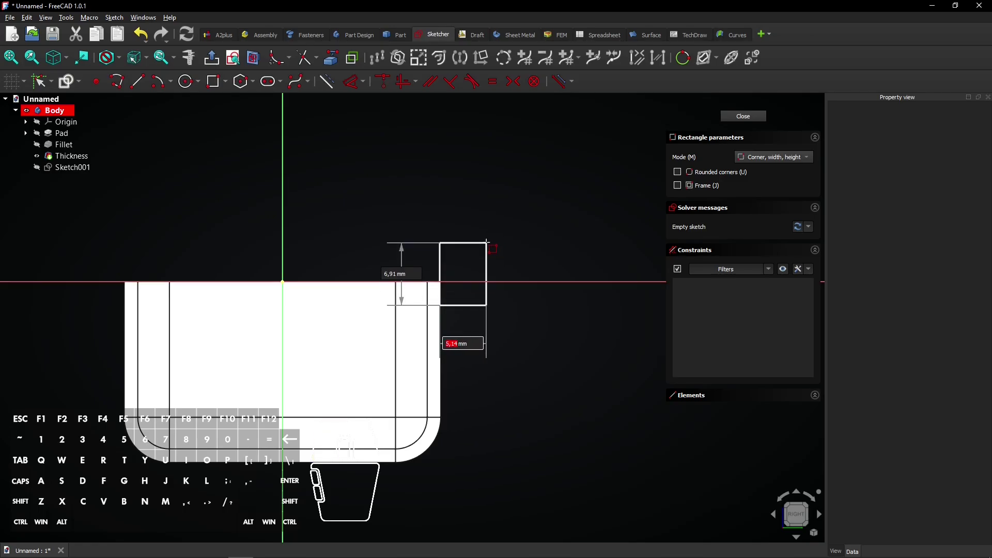
key(5)
key(Tab)
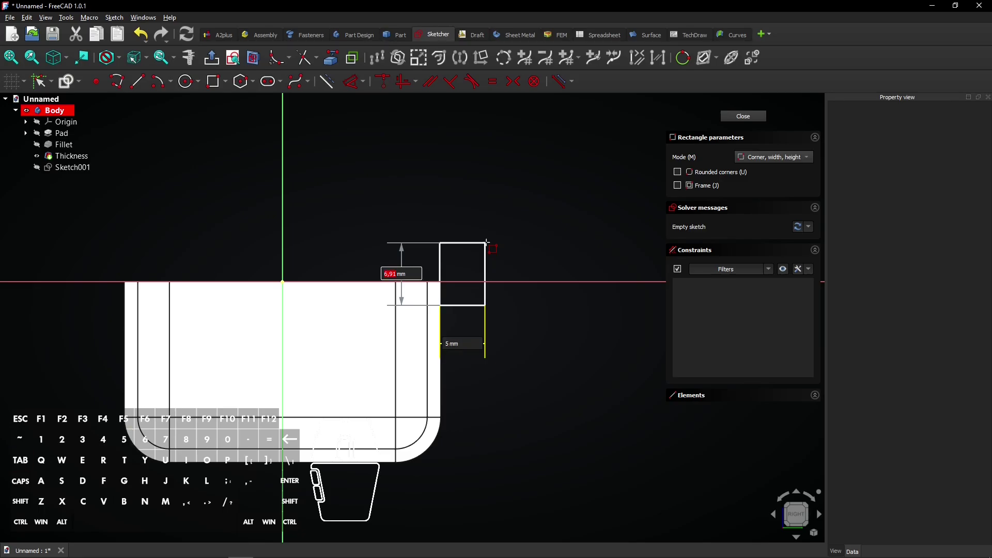
key(8)
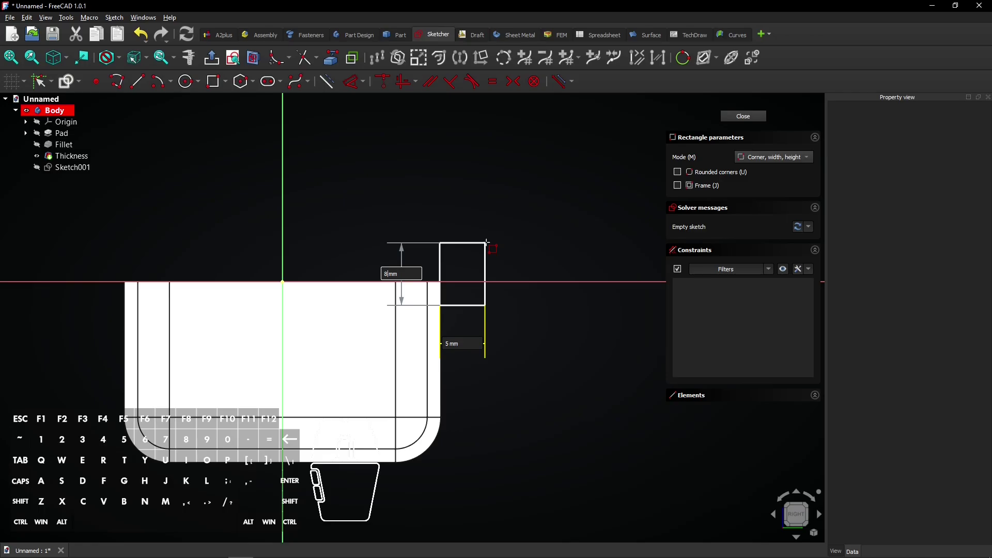
key(Return)
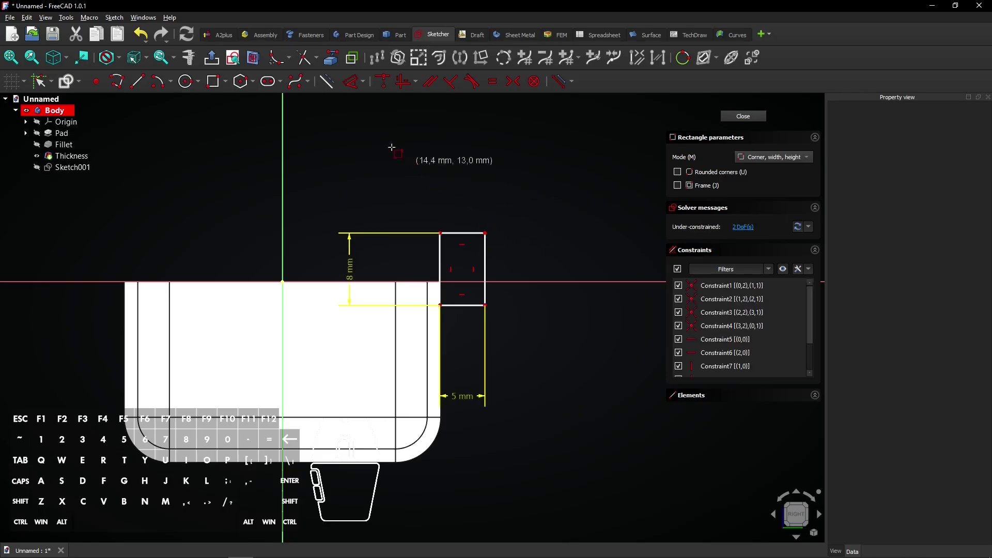
- Constrain the rectangle's corner 17,5 mm from the vertical axis and 5 mm above the horizontal axis
click(359, 88)
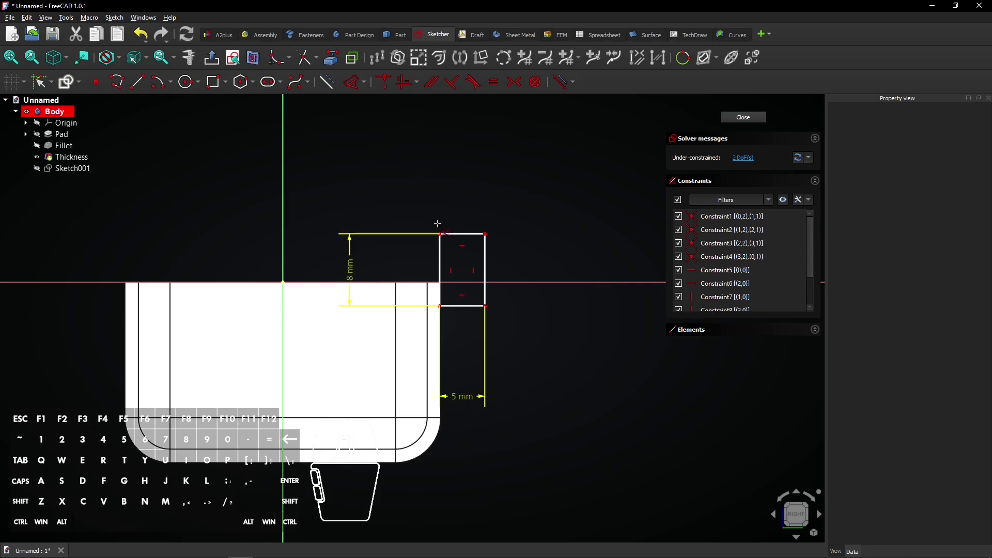
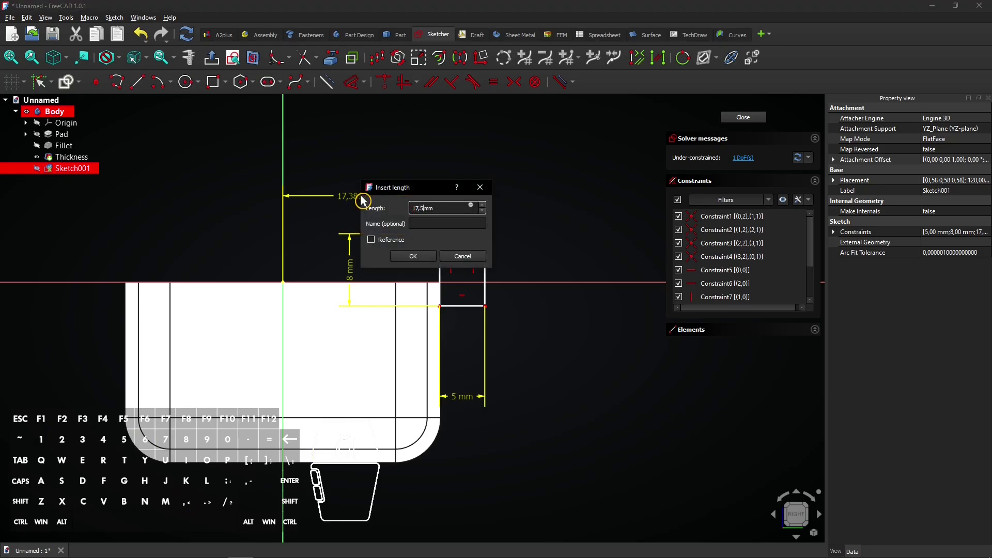
key(Return)
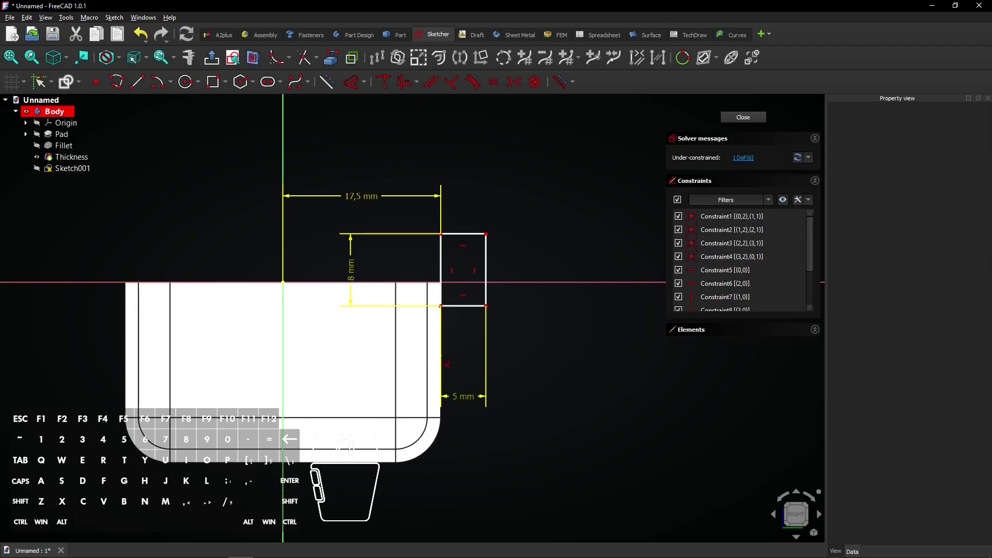
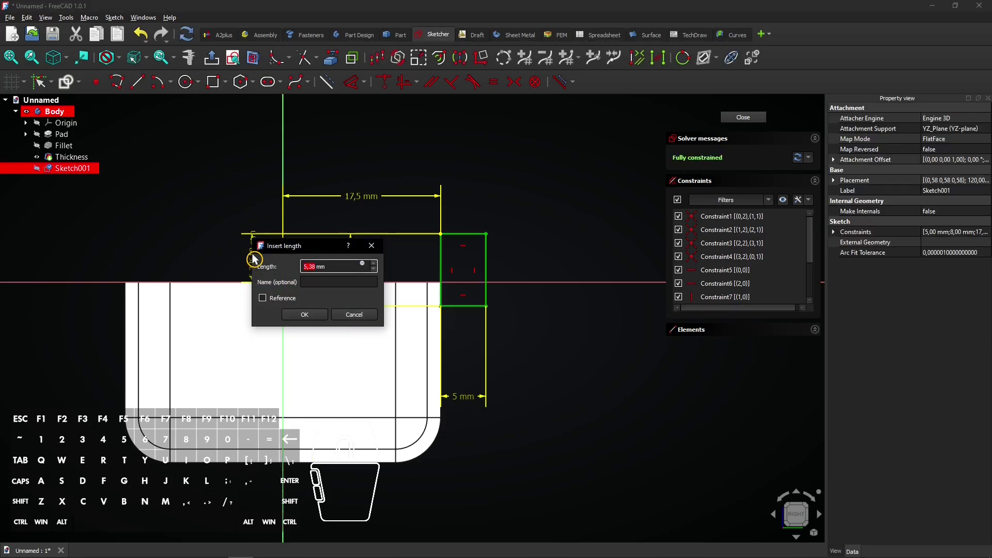
key(5)
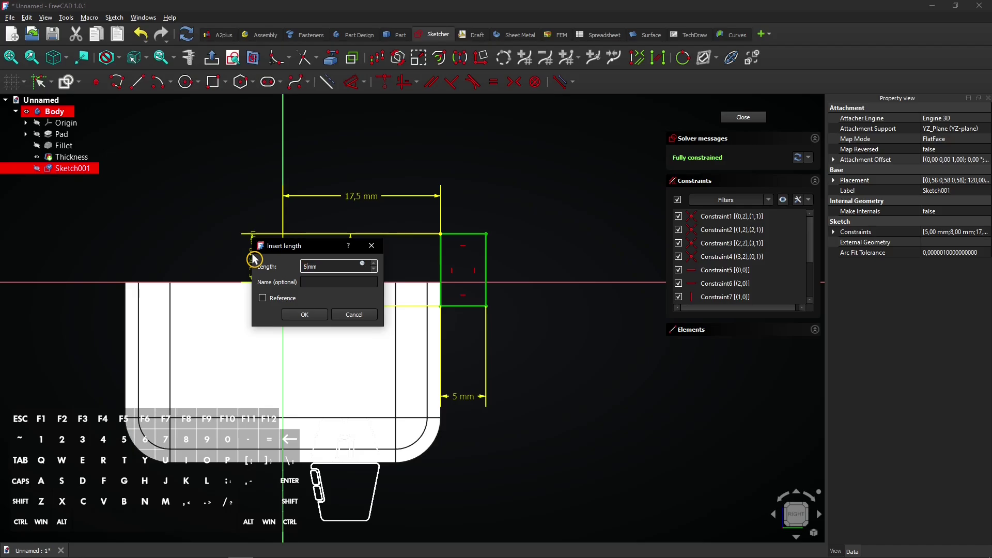
key(Return)
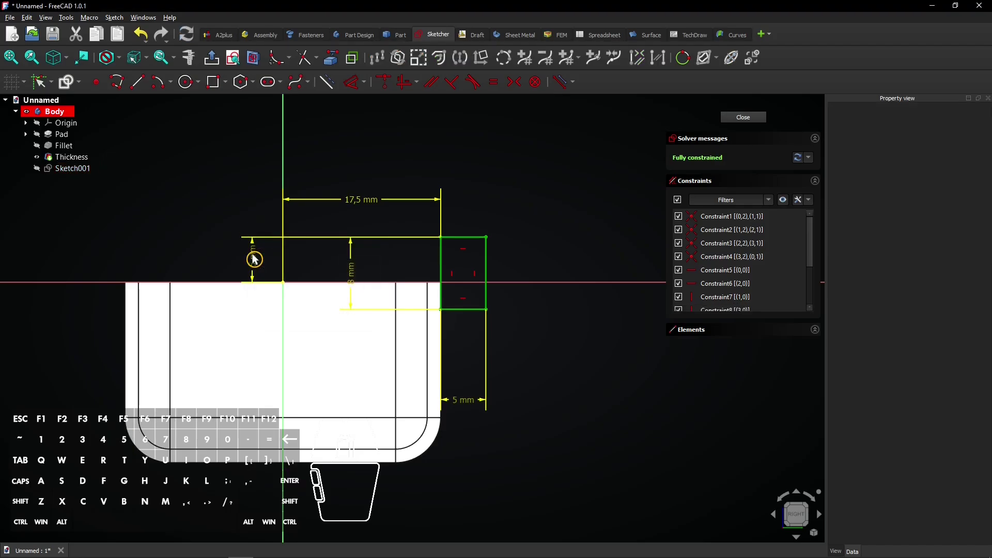
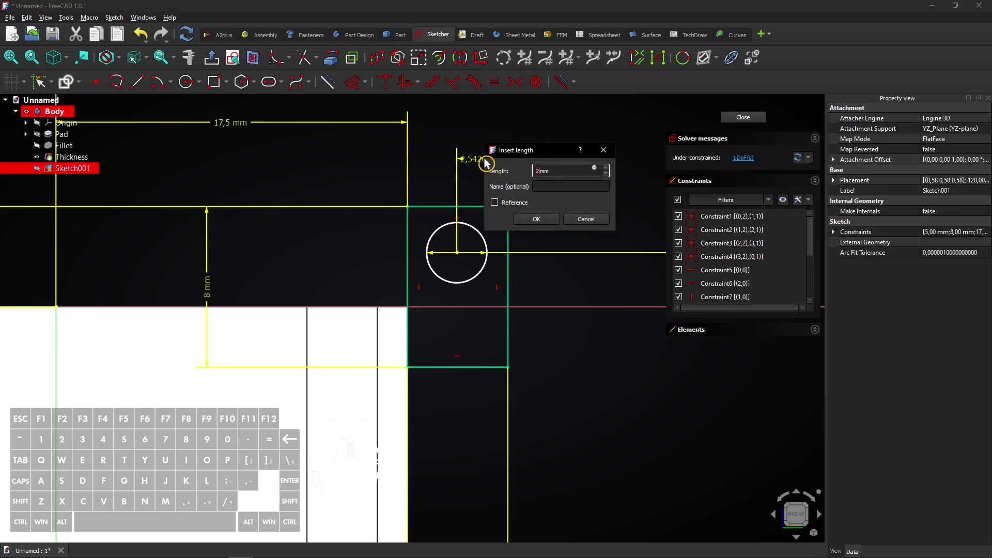
- Constrain the circle's centre 2,5 mm horizontally and vertically from the rectangle's edges
key(Return)
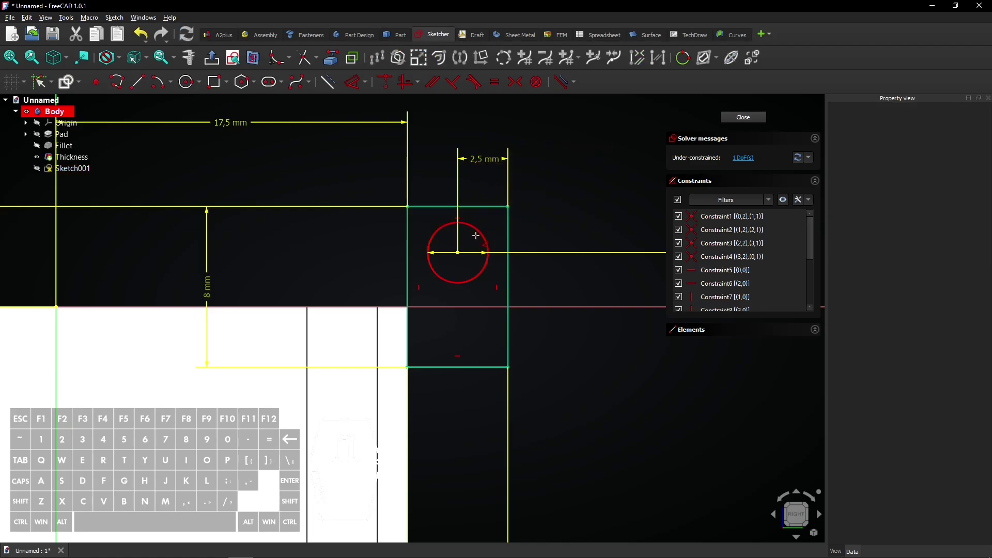
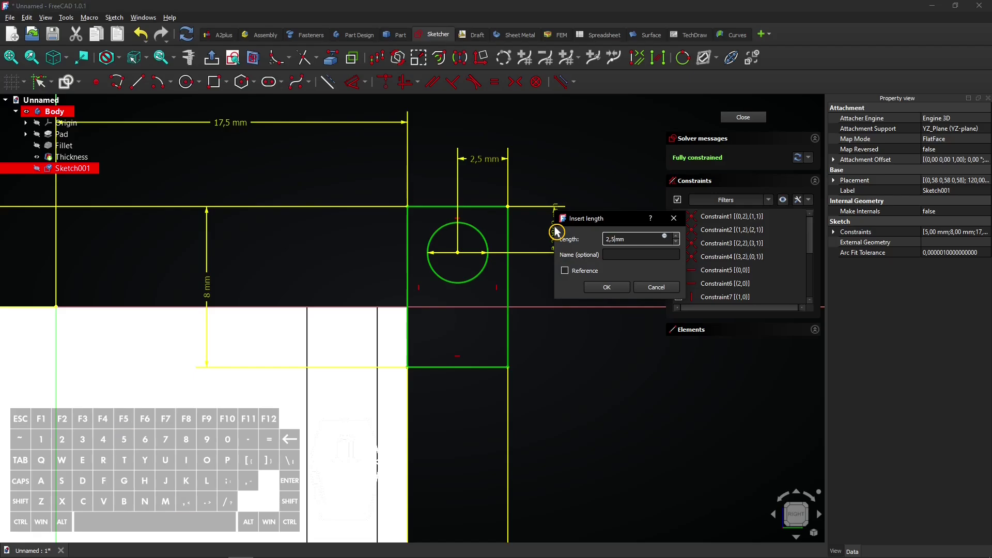
key(Return)
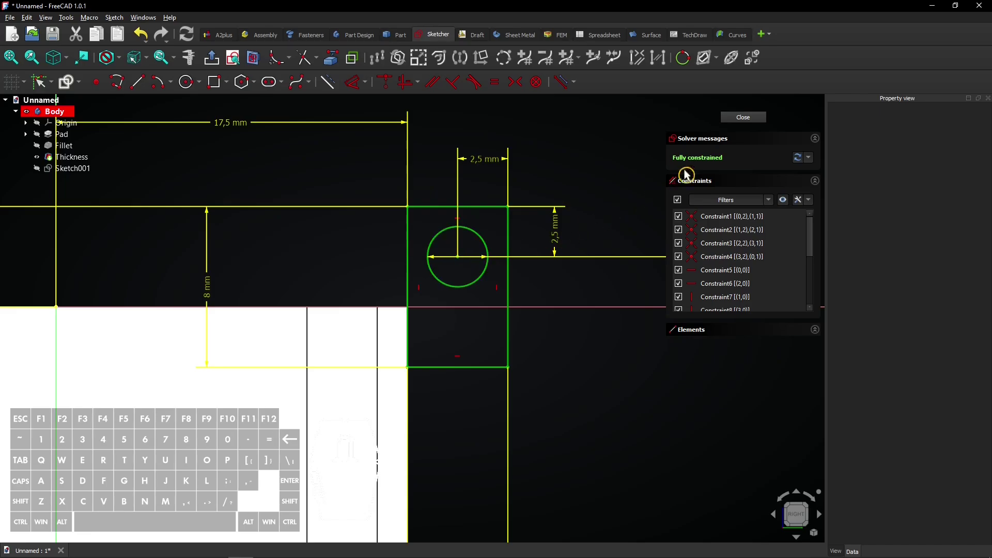
- Close Sketch001 and pad it 10 mm symmetric to plane, forming the holed hinge tab as Pad001
click(740, 122)
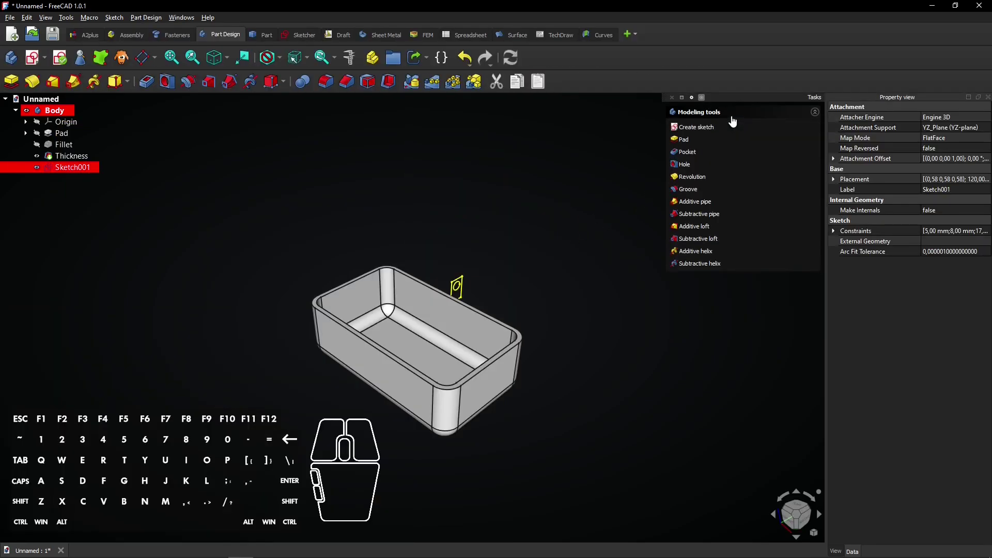
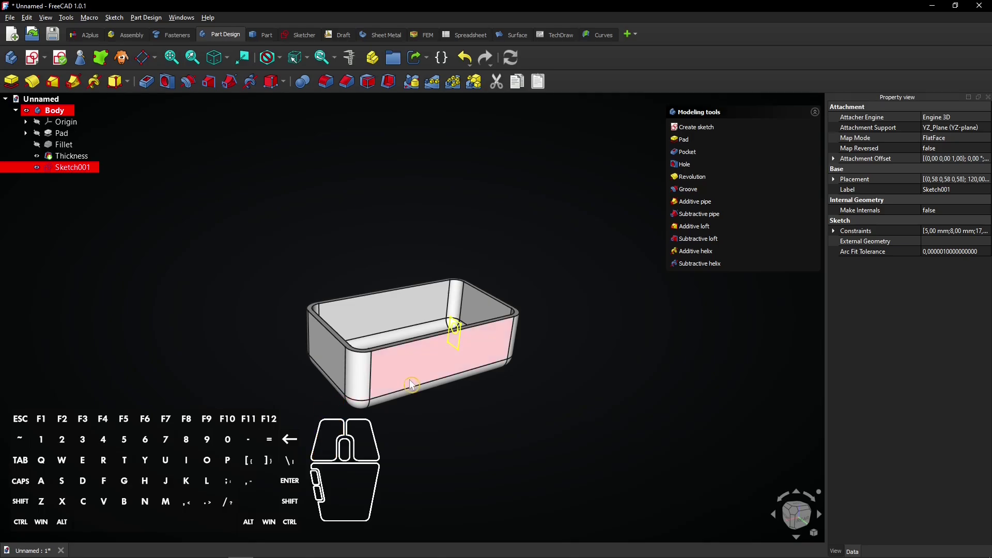
scroll(up, 3)
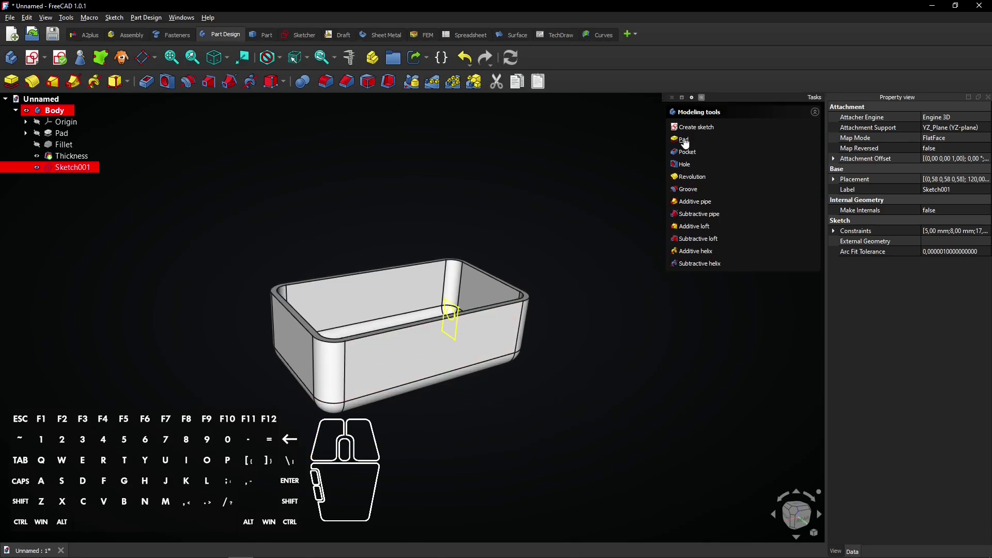
click(687, 142)
click(686, 189)
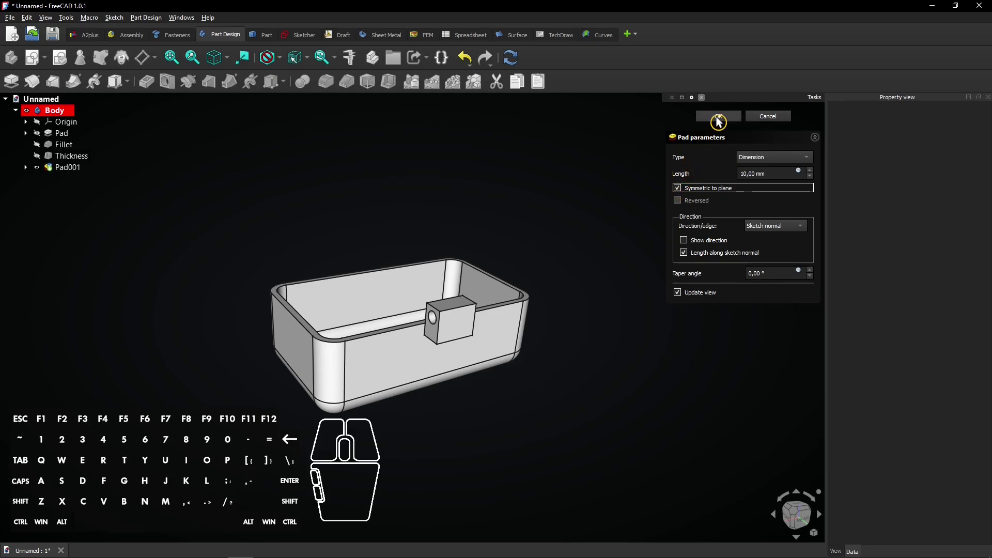
click(724, 121)
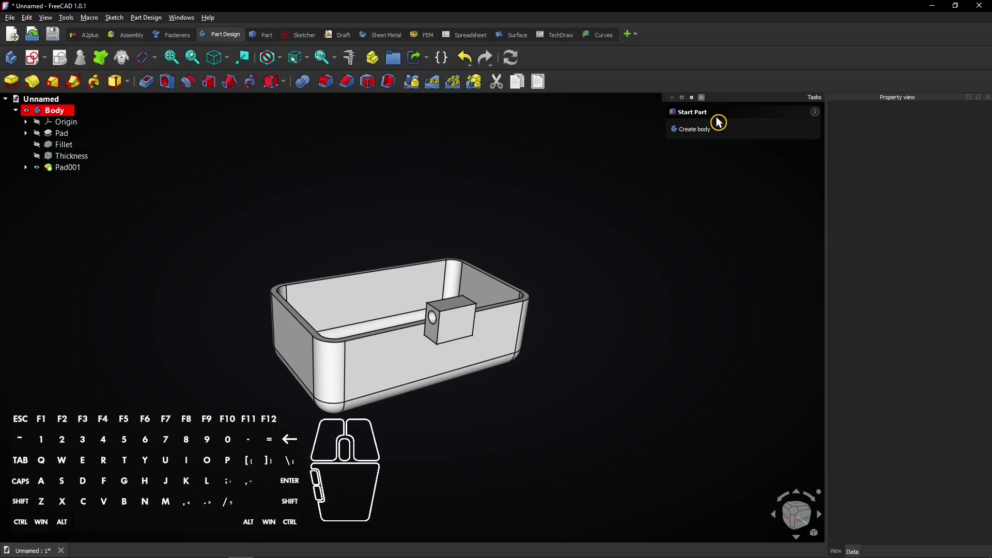
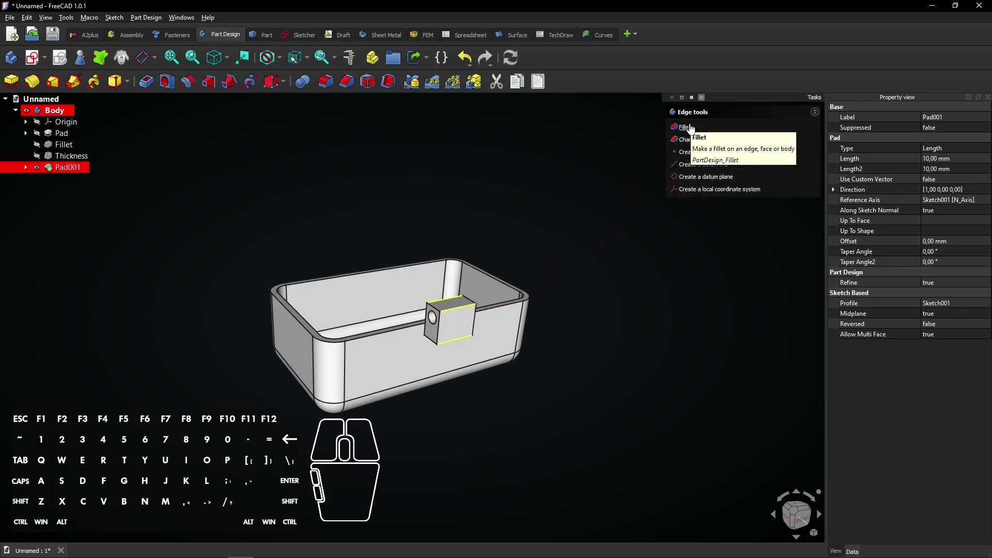
- Start Fillet001 on the selected hinge tab edges
click(692, 128)
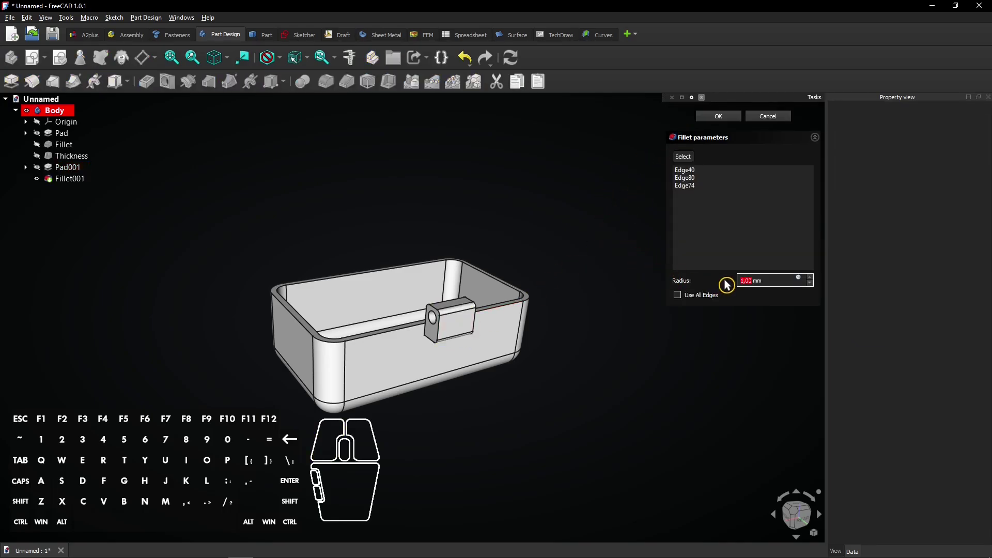
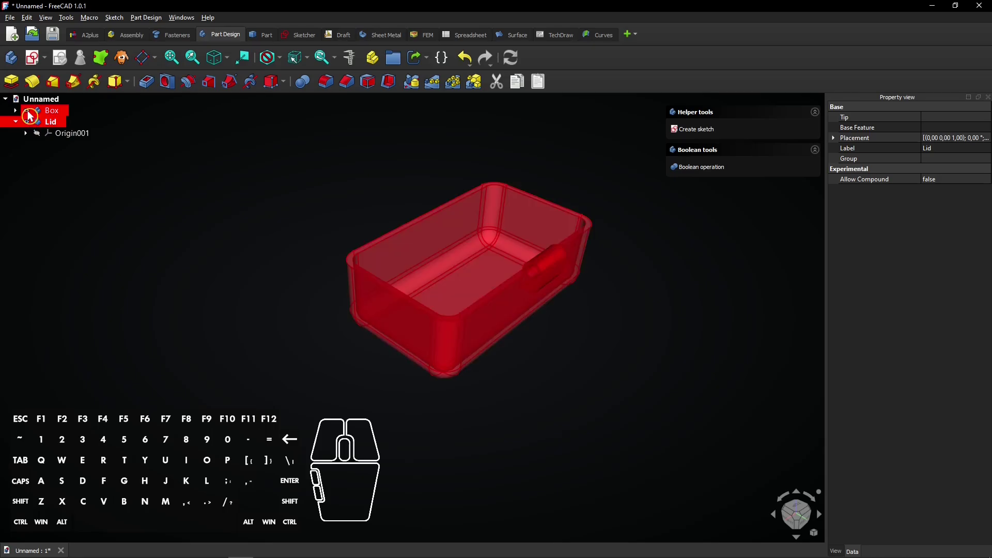
- Hide the Box body and make the Lid body active
click(35, 116)
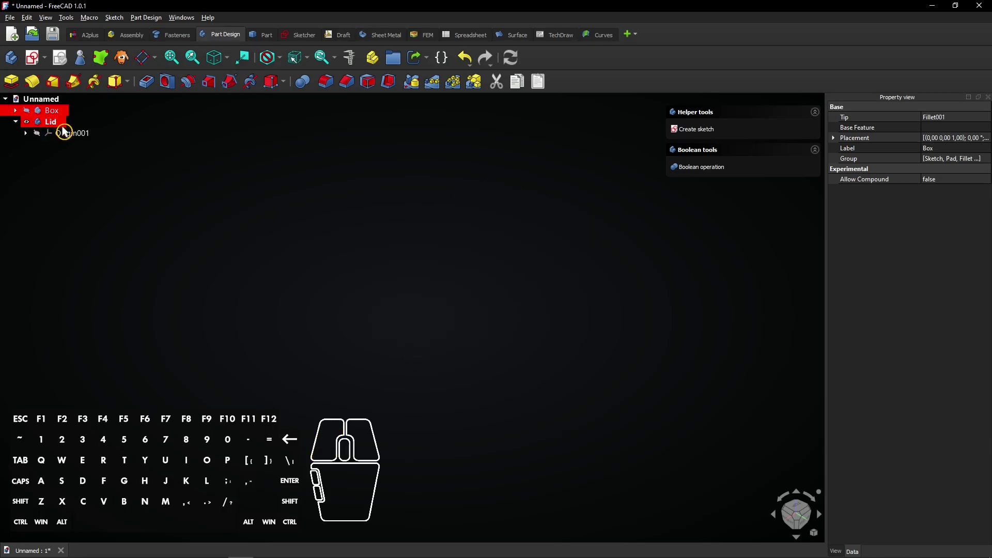
click(127, 131)
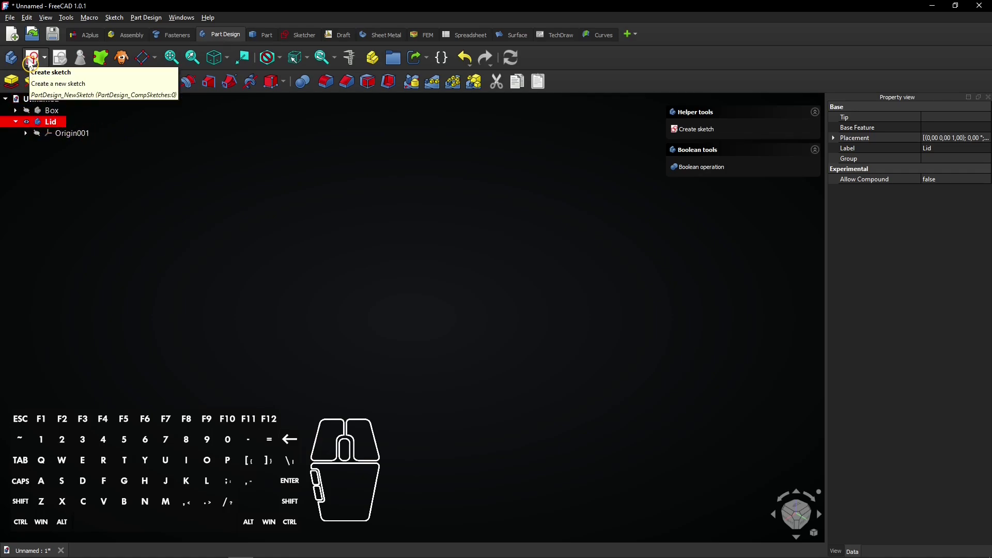
- Start a new sketch on the XY plane in the Lid body, briefly showing the Box for reference
click(37, 63)
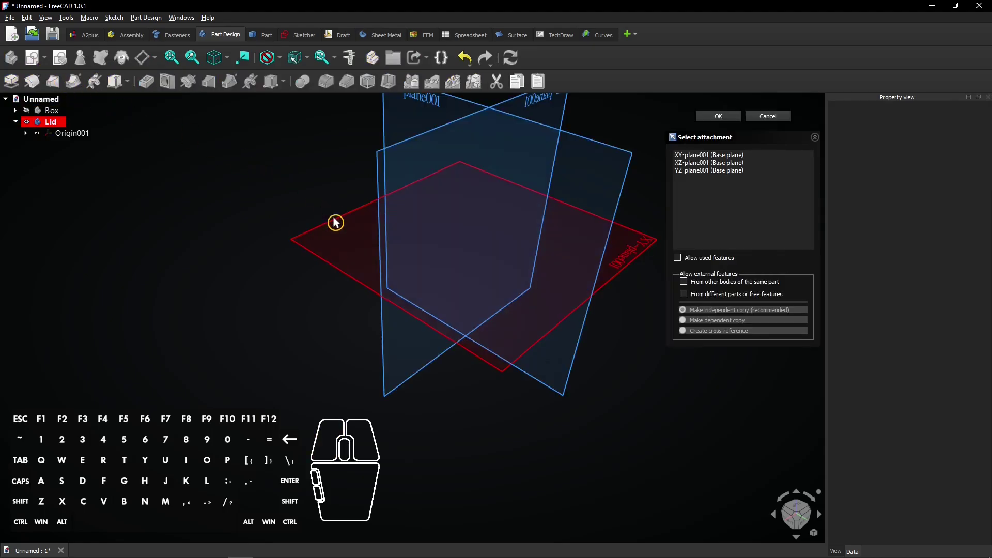
click(341, 221)
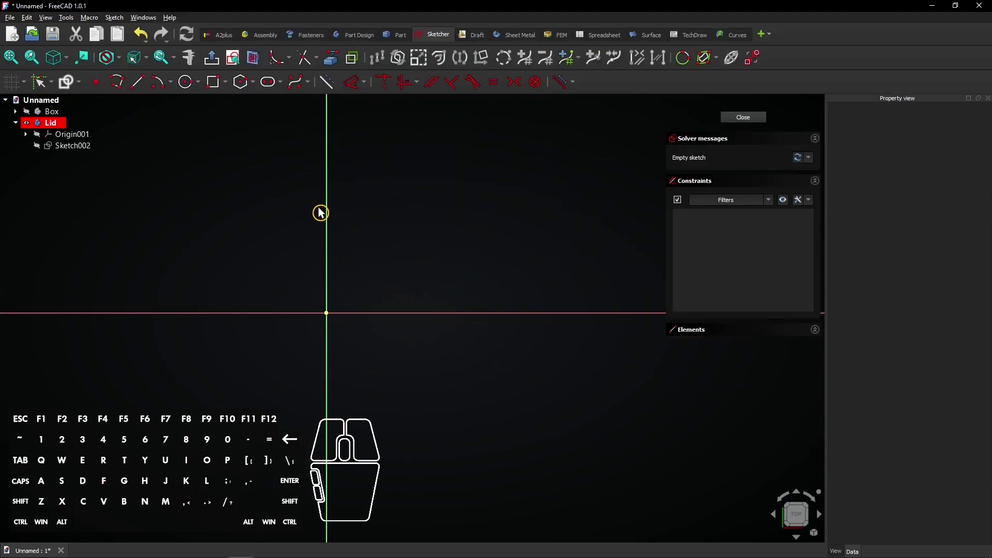
right_click(411, 244)
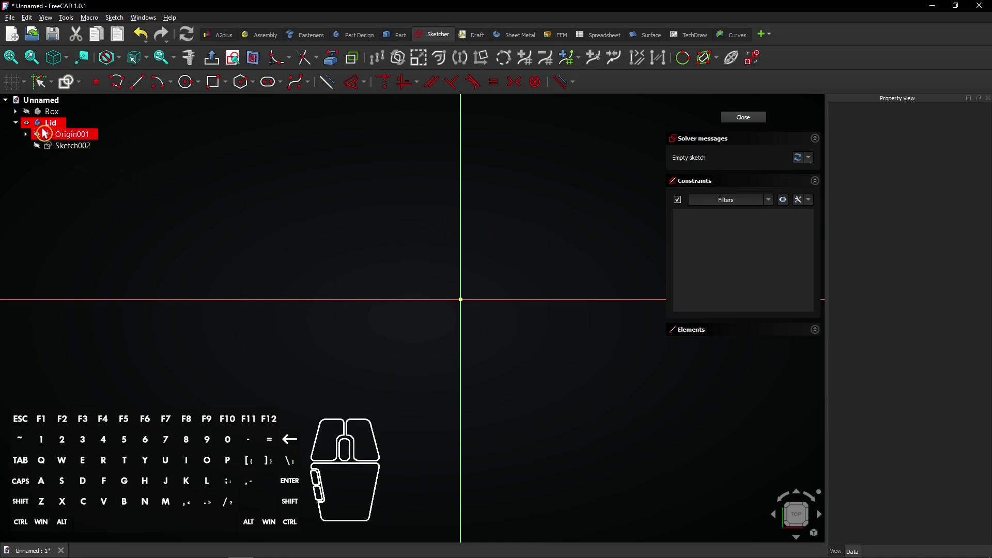
click(33, 116)
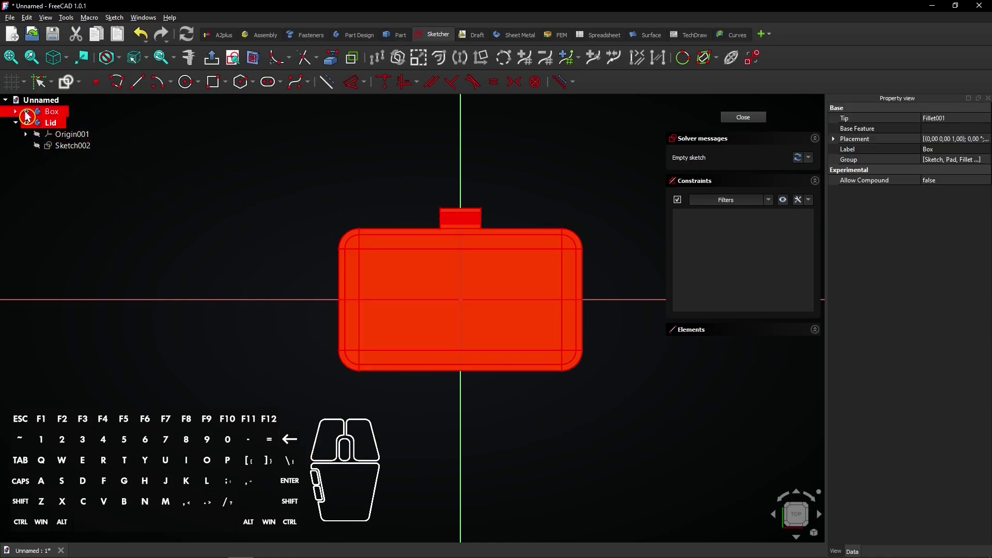
click(33, 116)
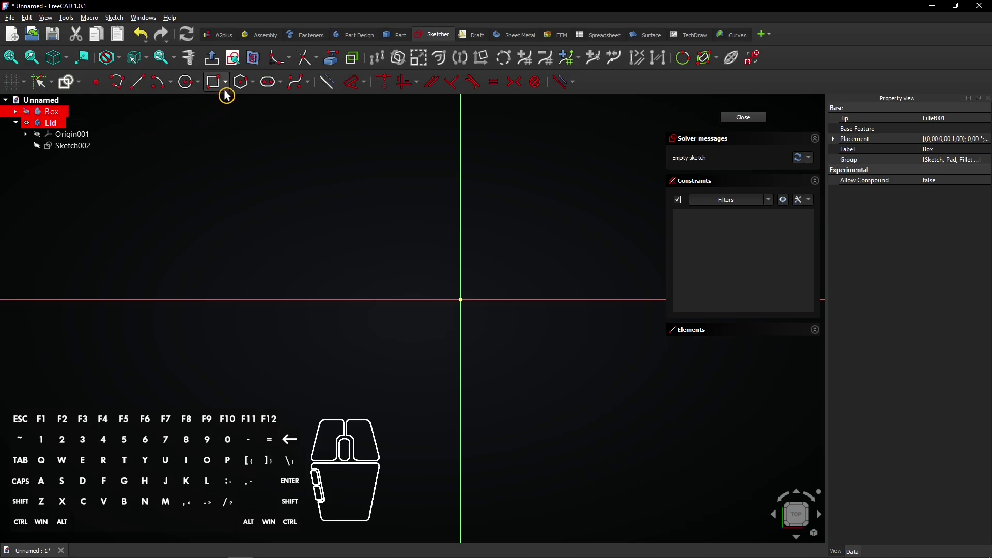
- Draw a centred rectangle at the origin, 60 mm wide and 35 mm tall
click(233, 88)
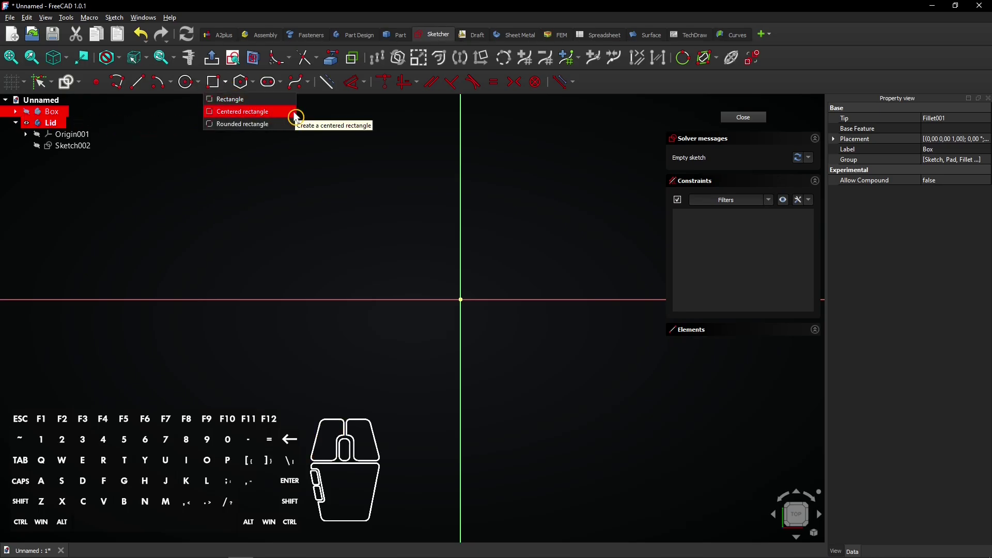
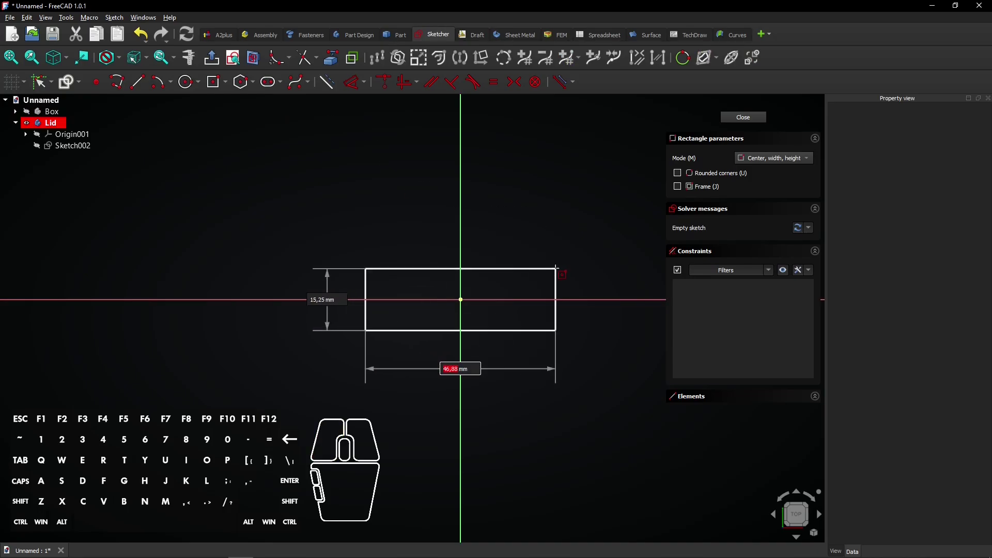
key(6)
key(0)
key(Tab)
key(3)
key(5)
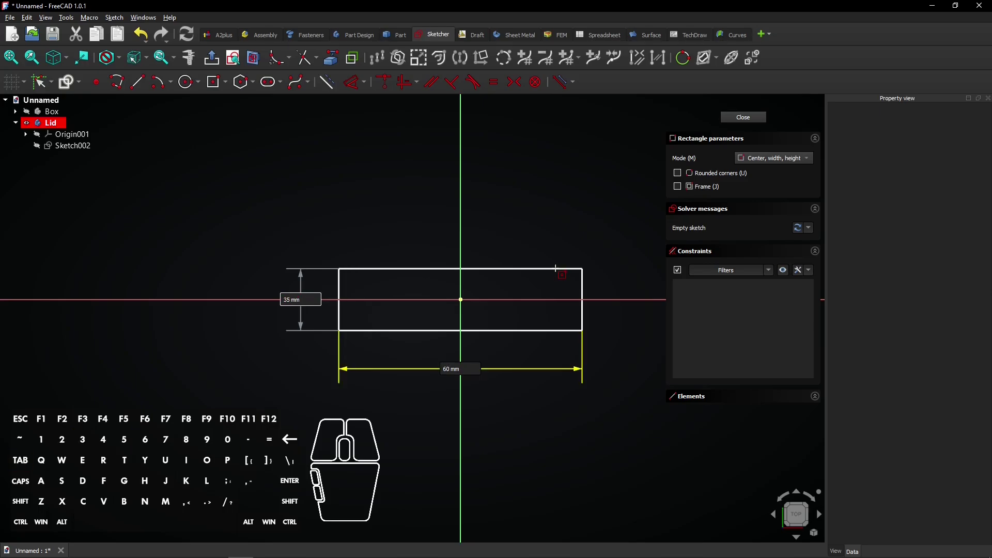
key(Return)
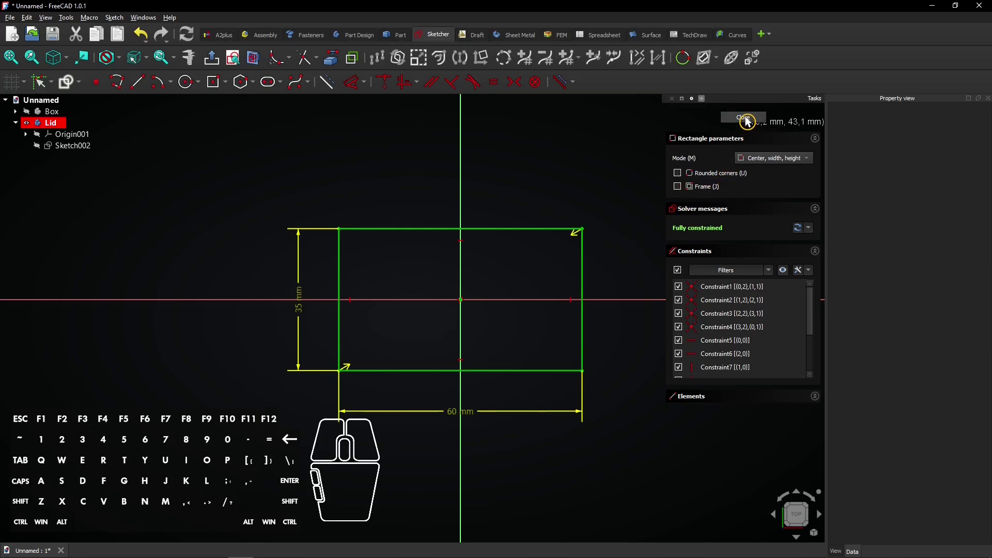
- Pad the lid rectangle into a 10 mm thick block, comparing with the Box then hiding it
click(754, 121)
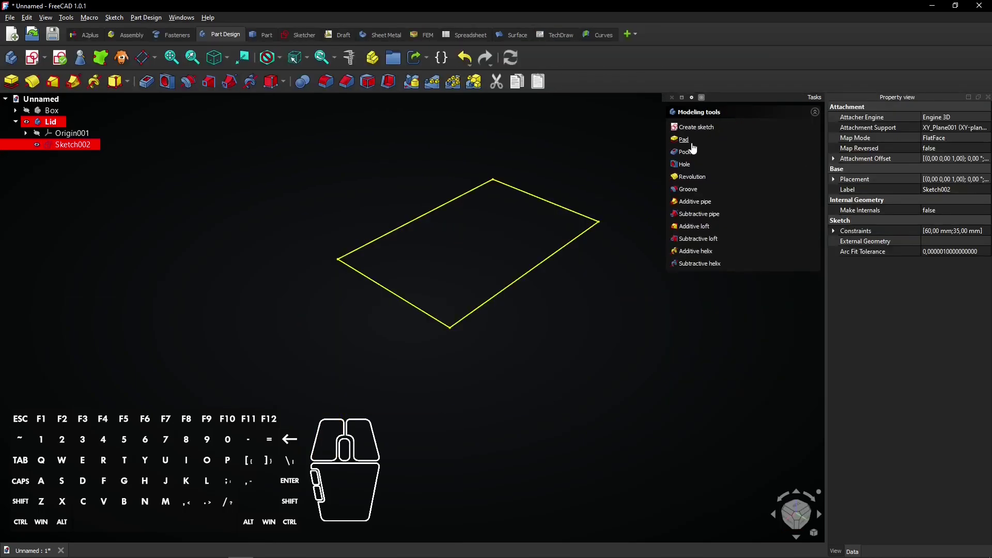
click(694, 147)
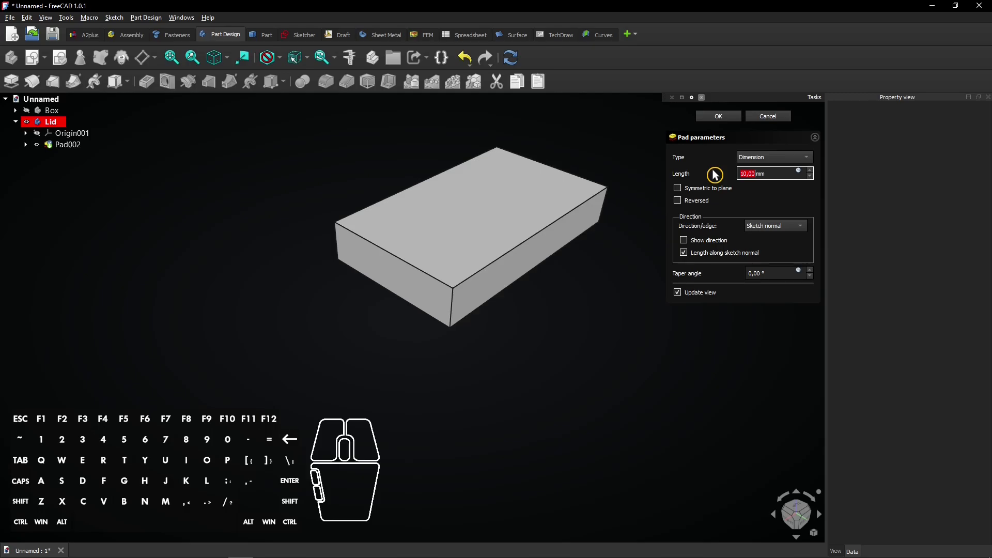
click(719, 121)
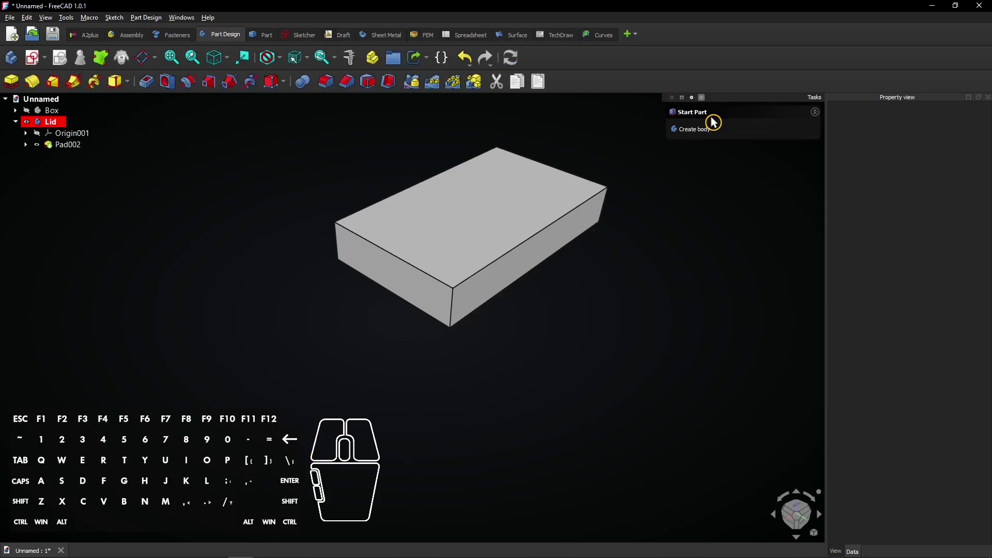
click(33, 114)
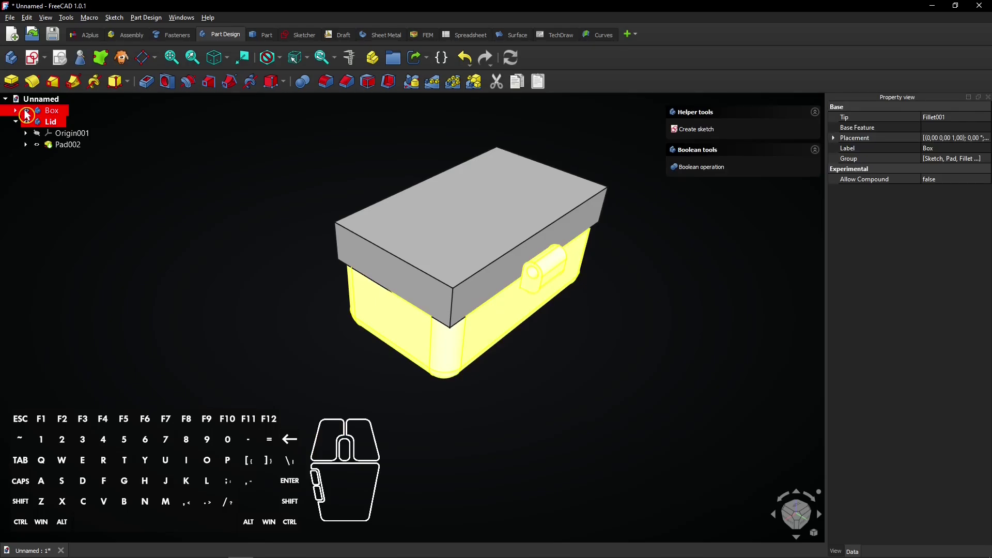
click(32, 114)
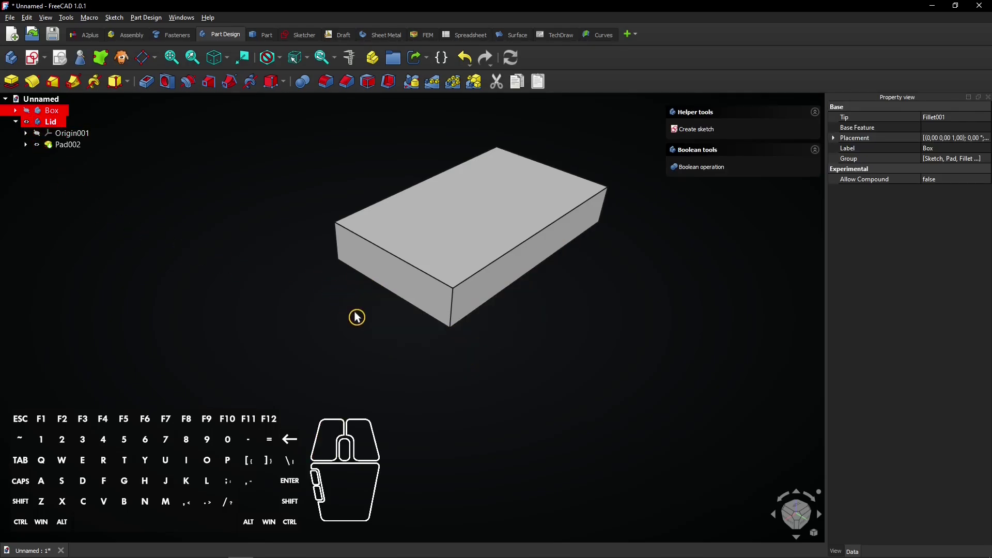
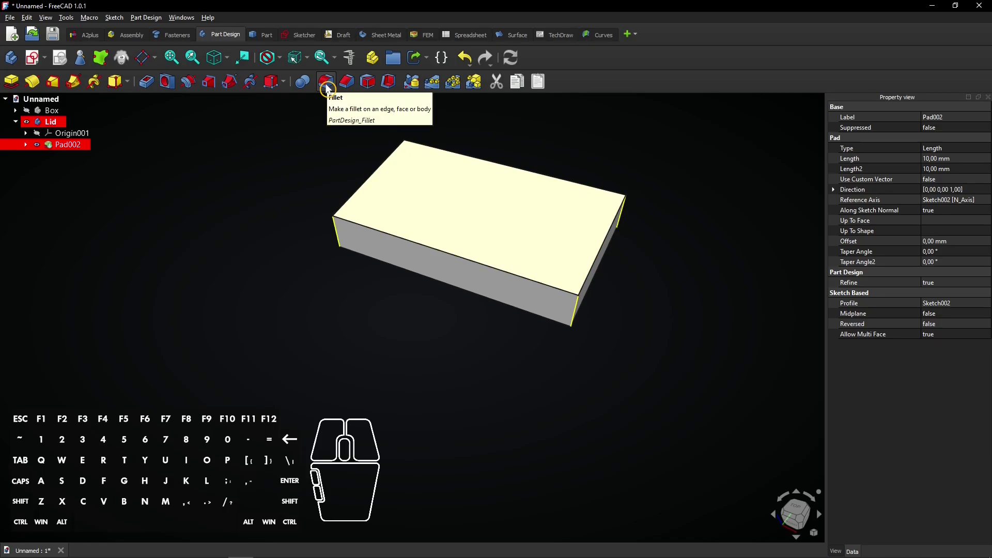
- Fillet the lid block's top face and vertical edges with a 5 mm radius
click(333, 88)
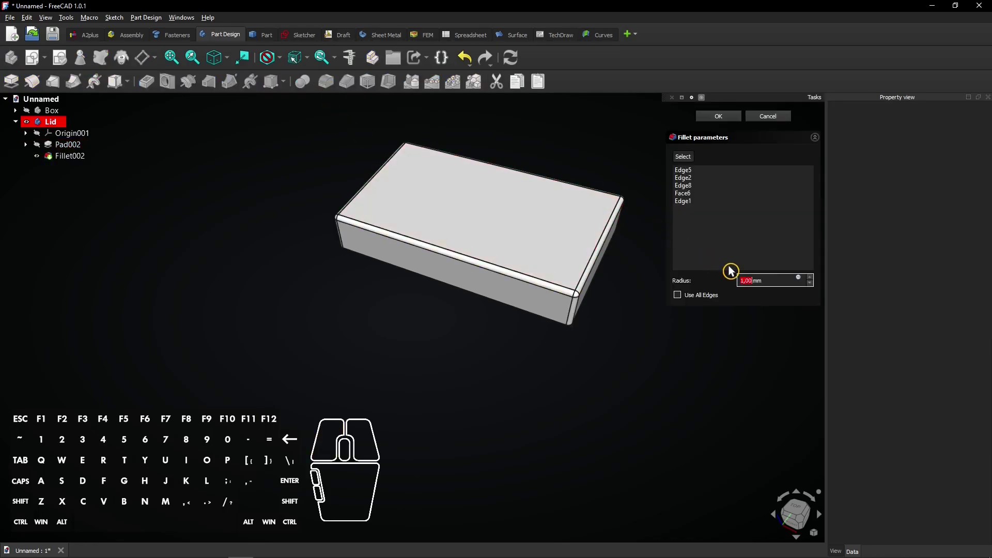
key(5)
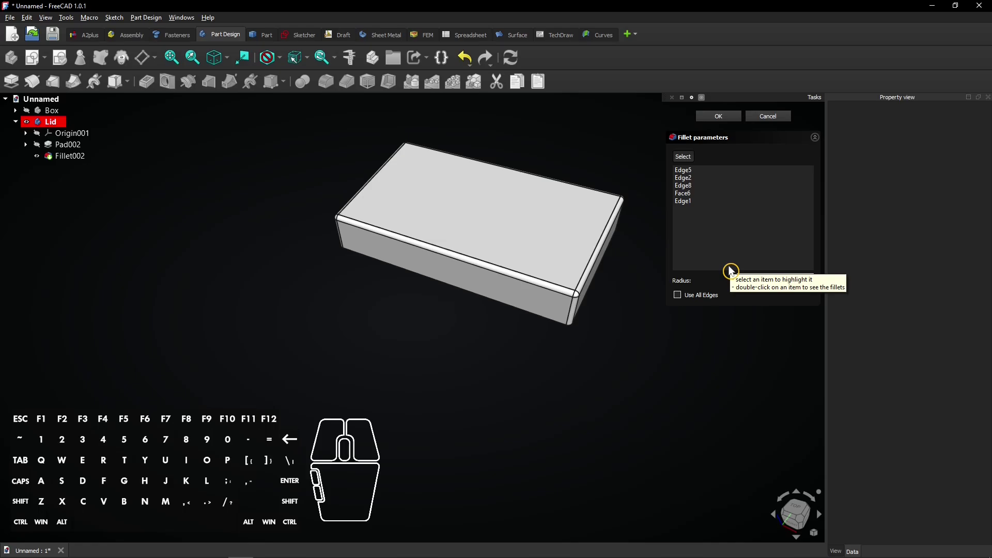
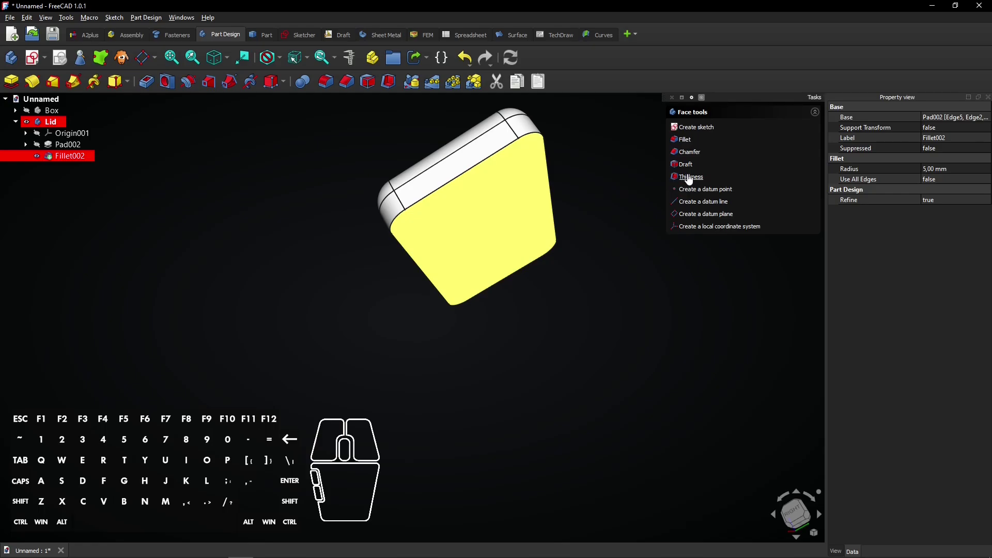
- Hollow the lid from its underside with a 1.5 mm wall Thickness
click(690, 178)
right_click(597, 227)
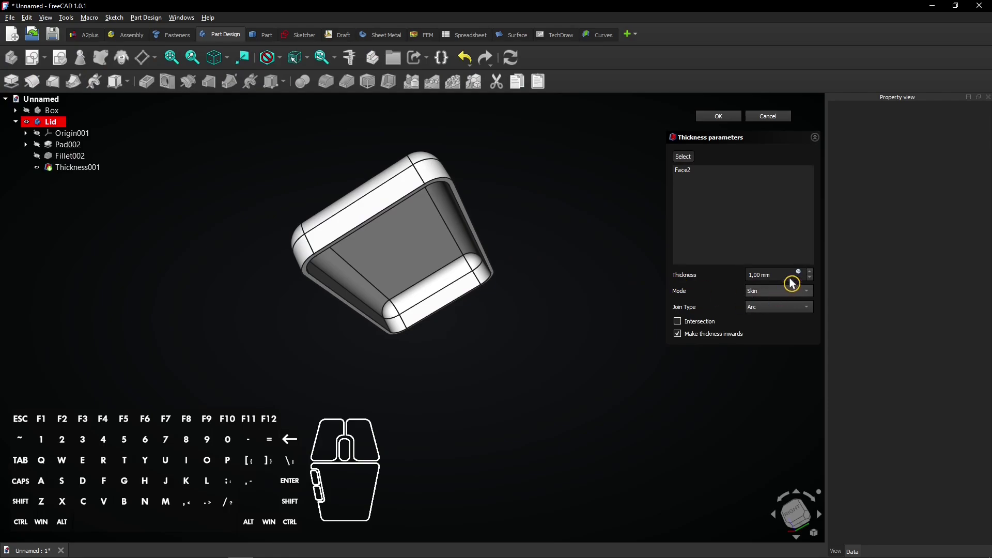
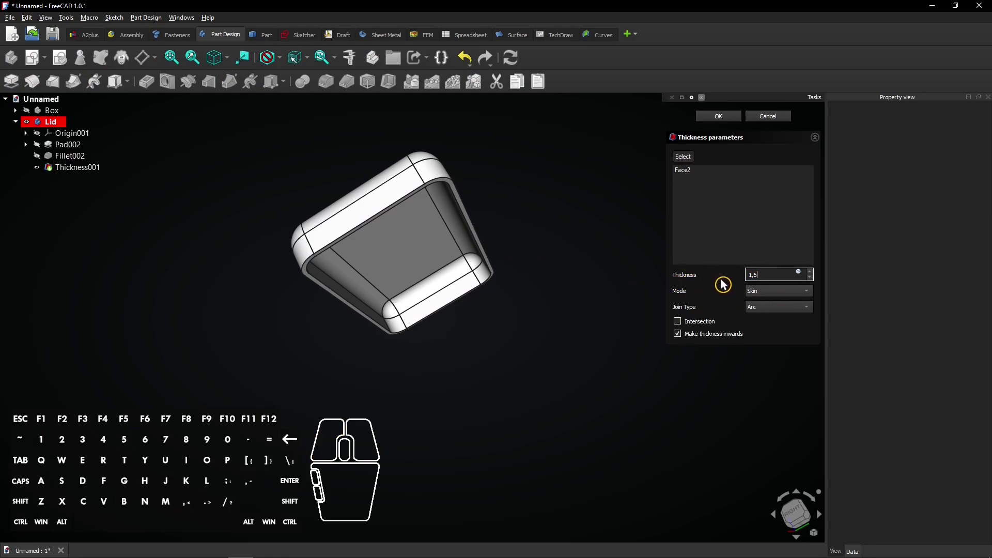
click(730, 284)
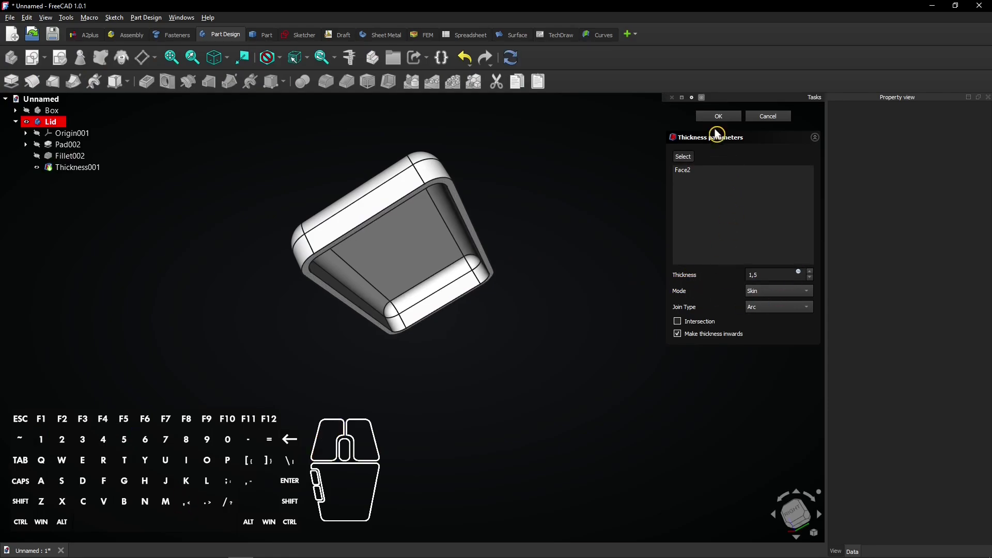
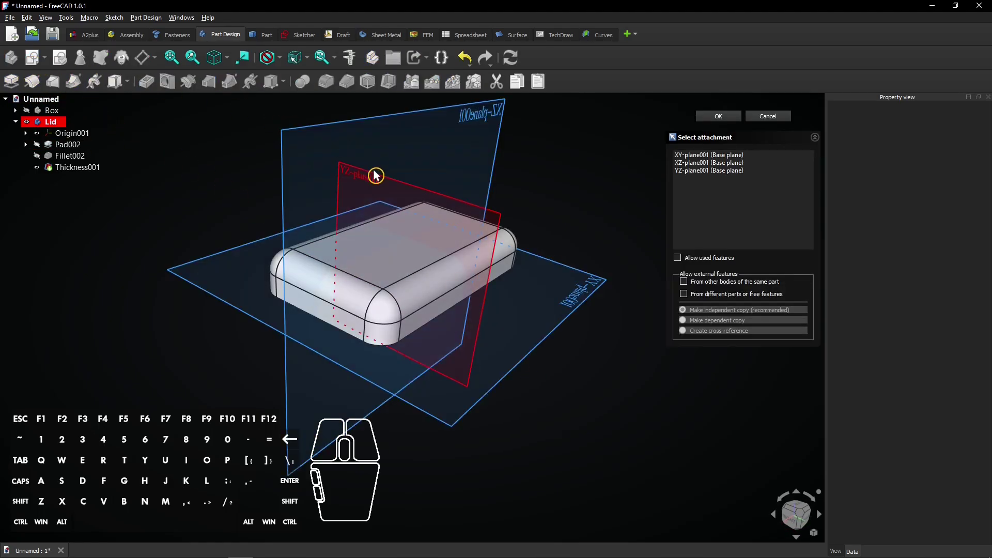
- Place a new Lid sketch on YZ-plane001, checking the Box's hinge tab then hiding the Box
click(382, 174)
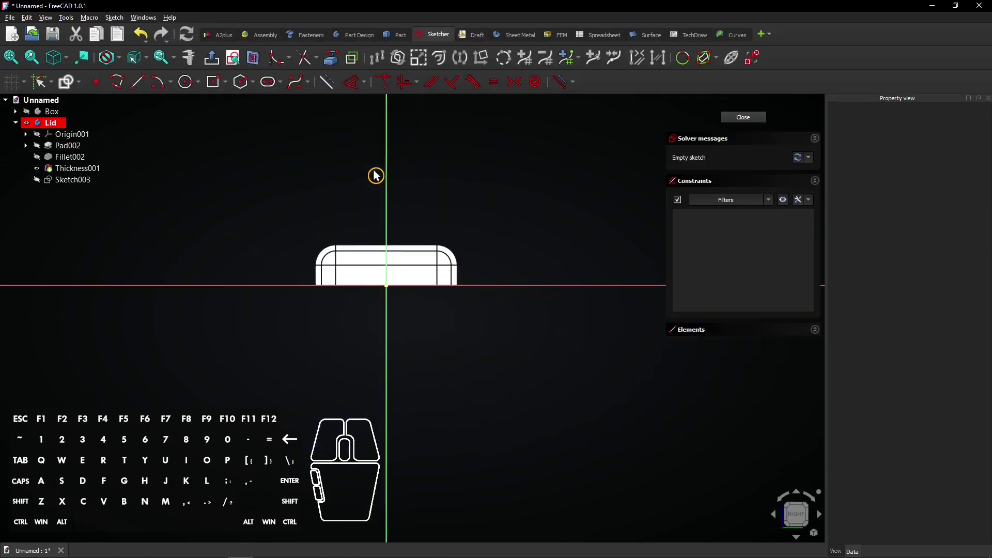
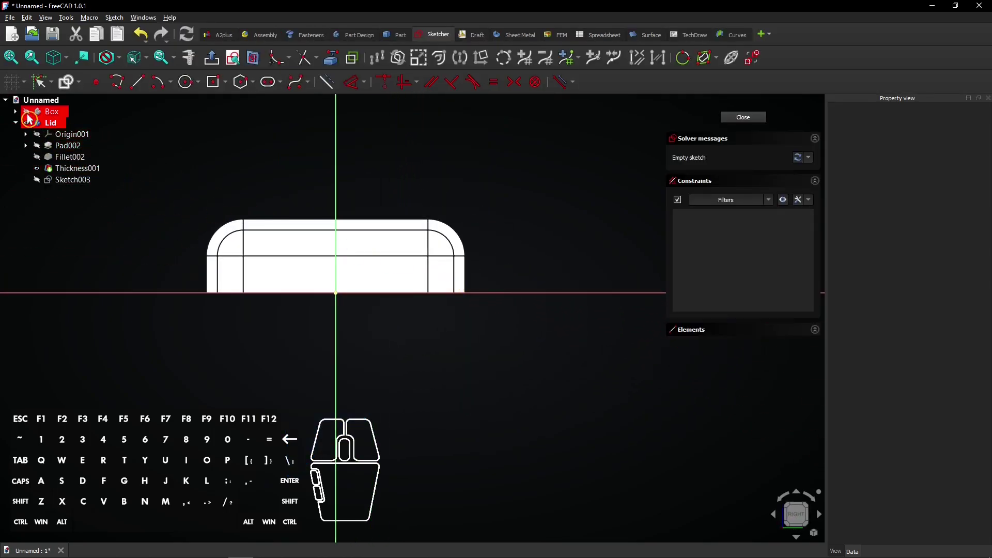
click(34, 116)
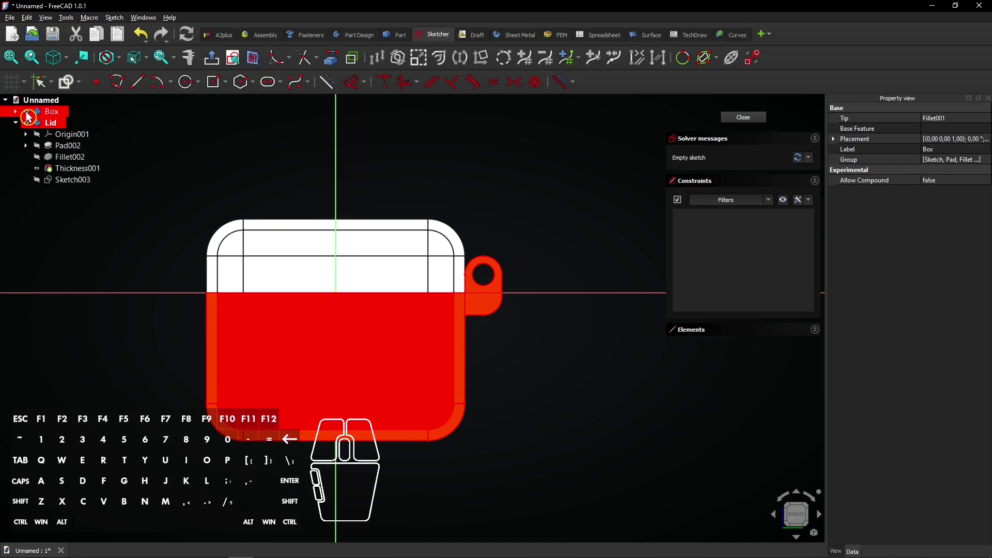
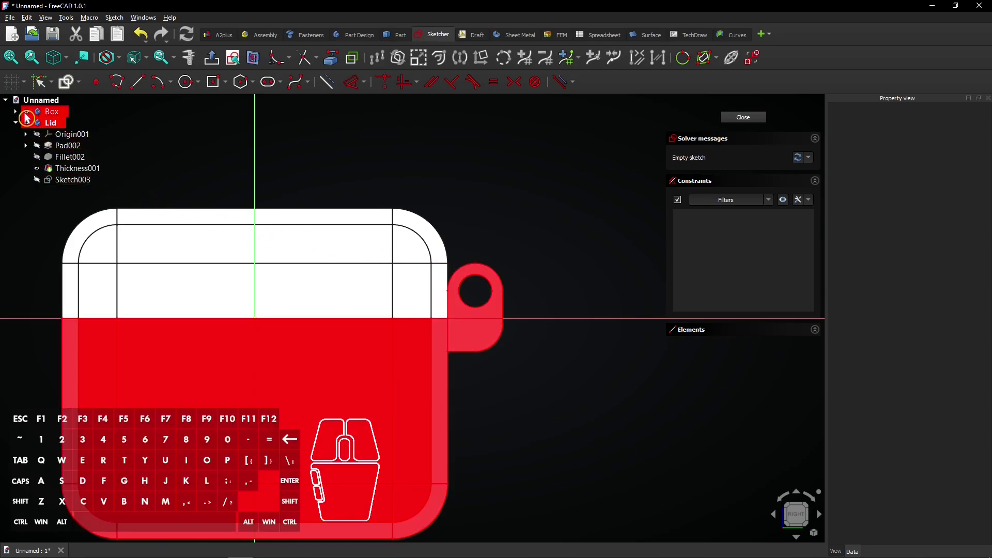
click(33, 117)
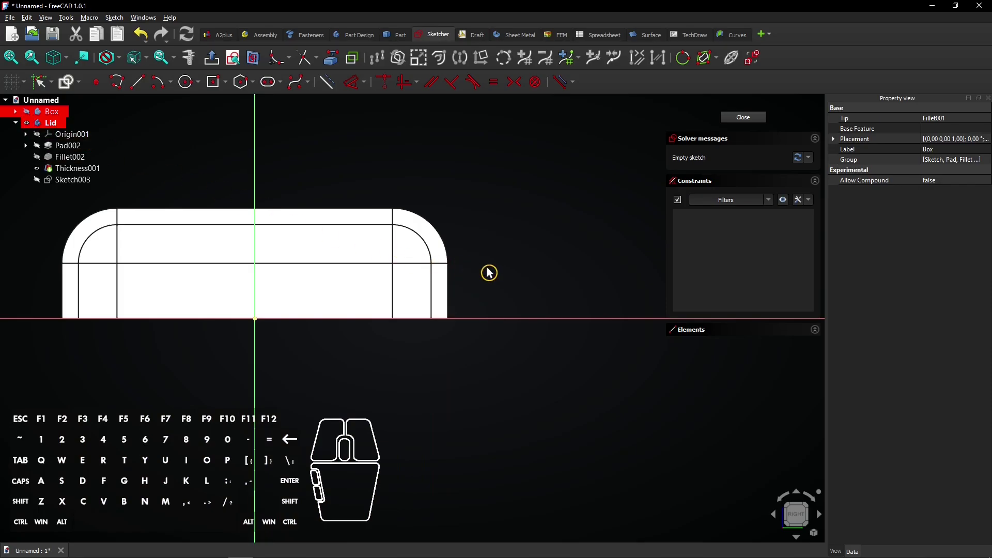
right_click(508, 275)
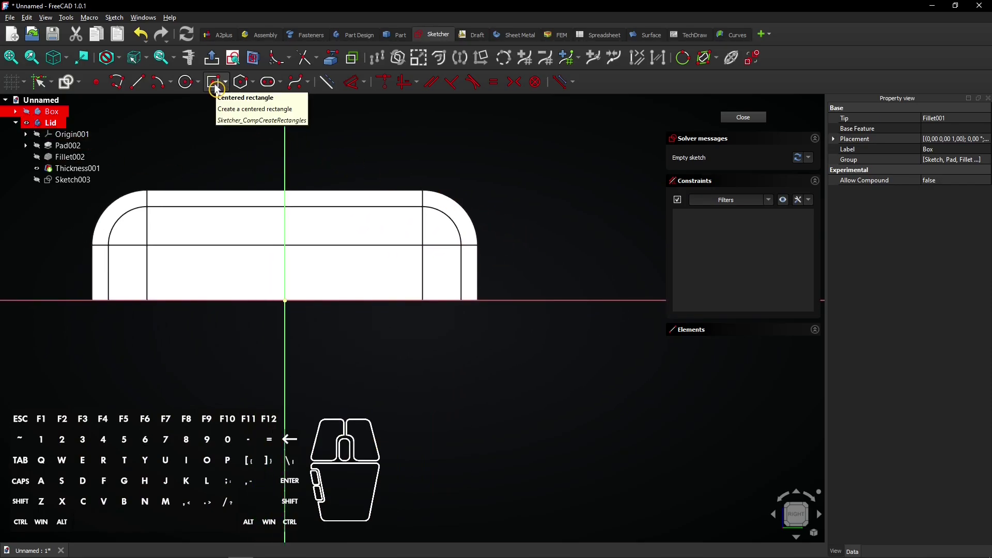
- Draw a 5 by 5 mm centred square beside the lid profile
click(223, 88)
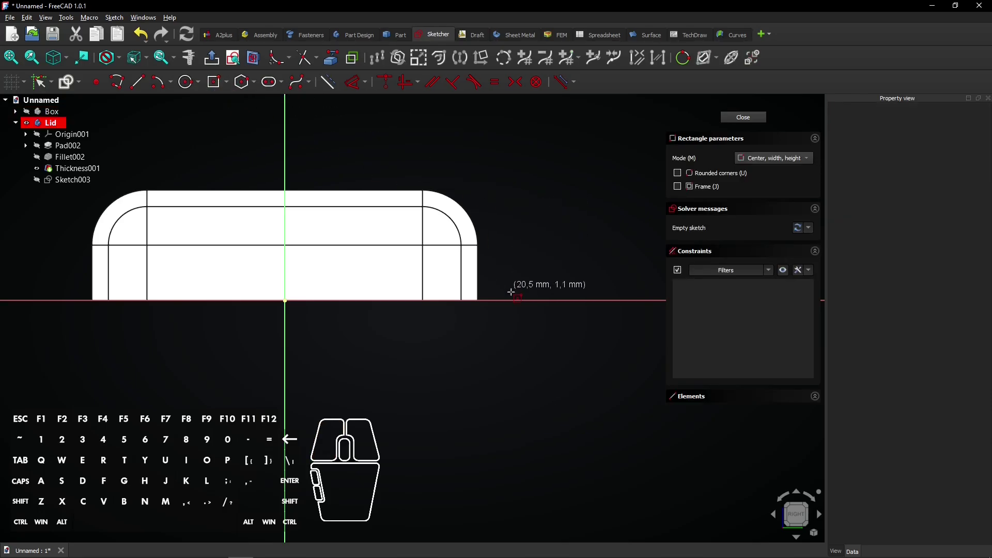
scroll(up, 3)
scroll(down, 3)
scroll(up, 3)
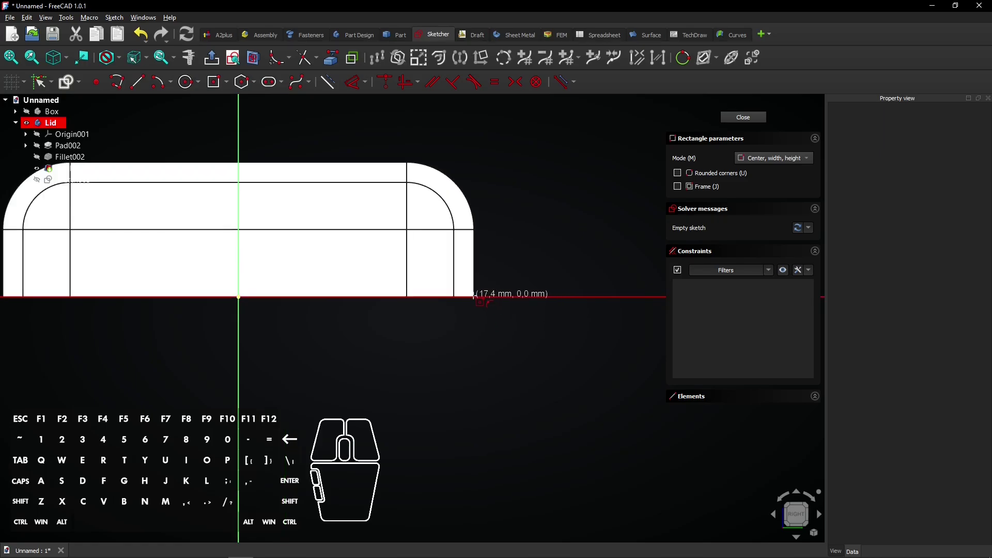
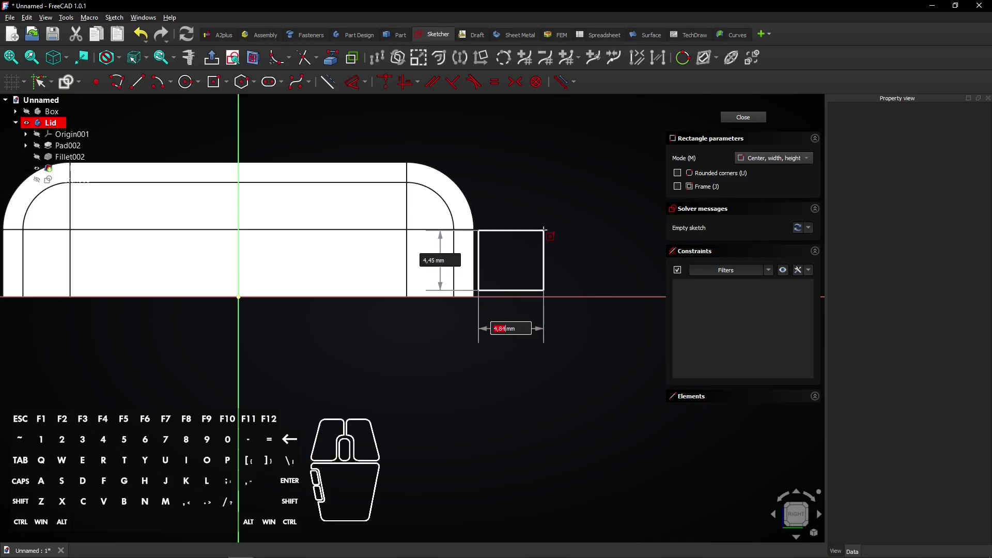
key(5)
key(5)
key(Tab)
key(5)
key(Return)
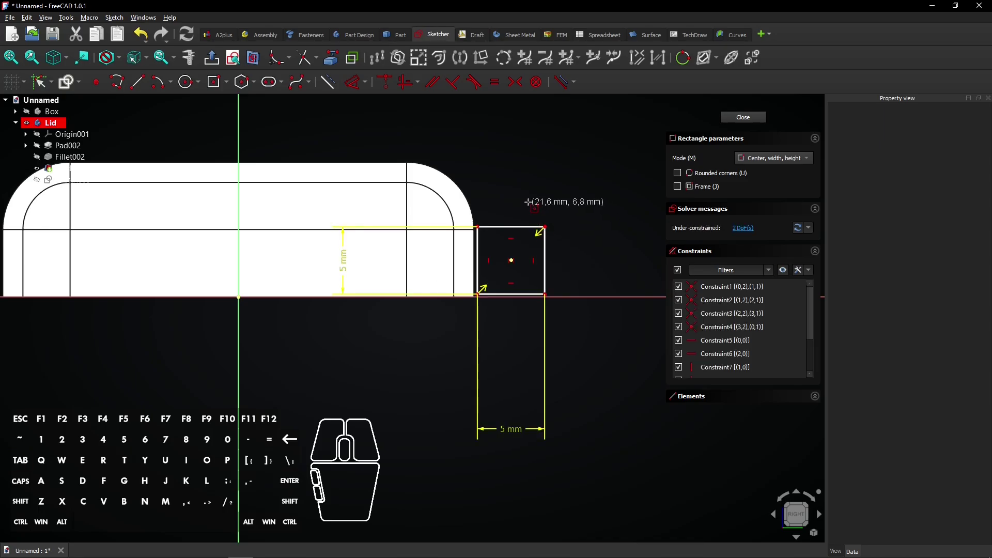
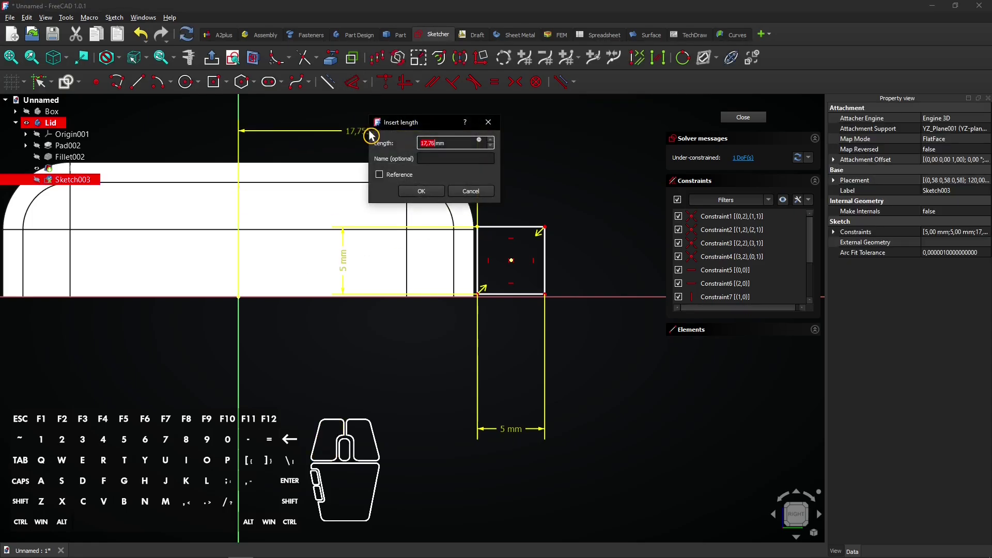
- Constrain the square 17.5 mm from the vertical axis and lock its corner onto the edge
key(1)
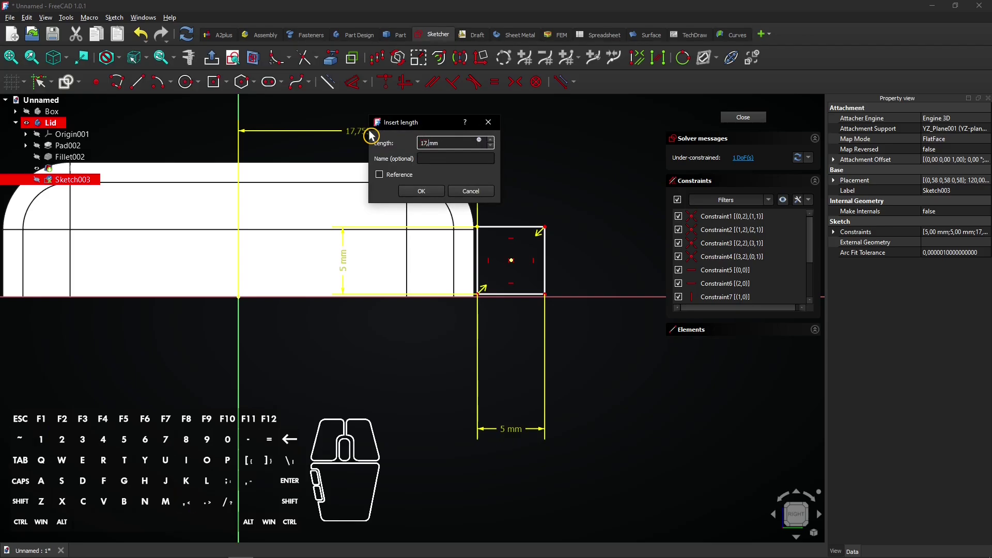
key(Return)
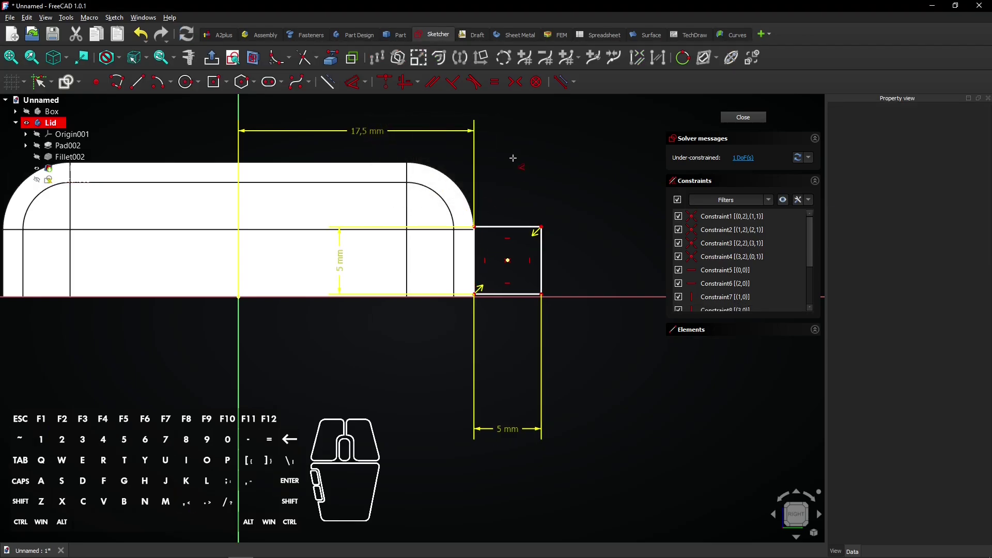
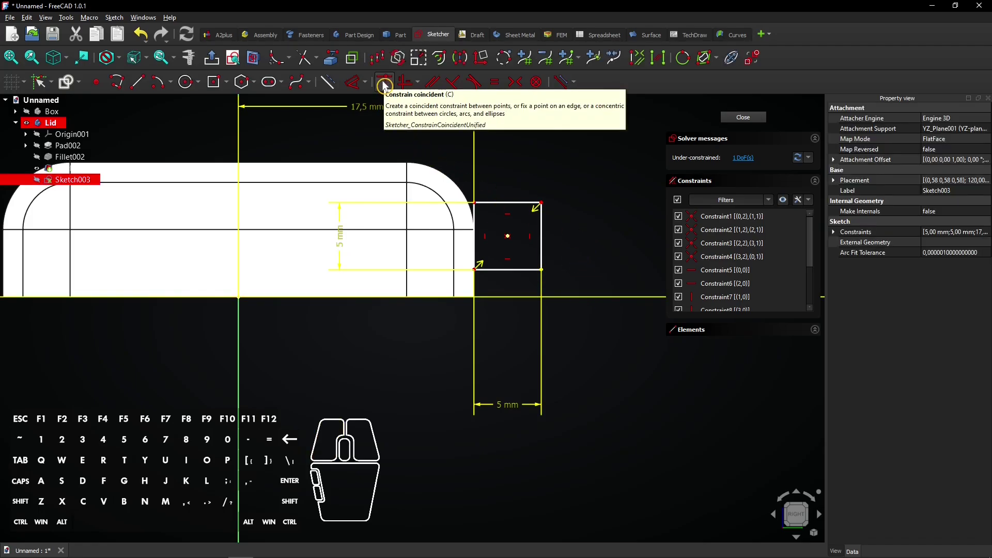
click(390, 85)
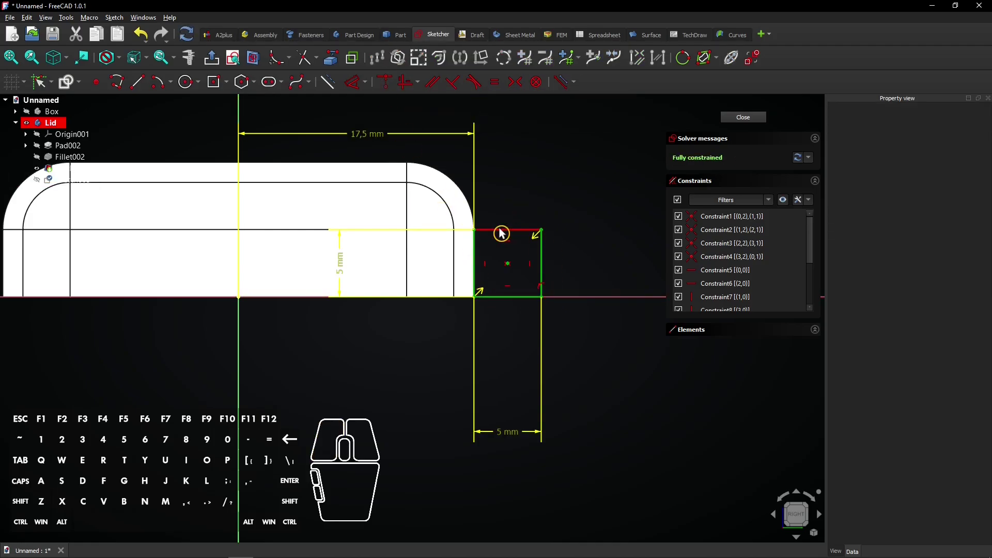
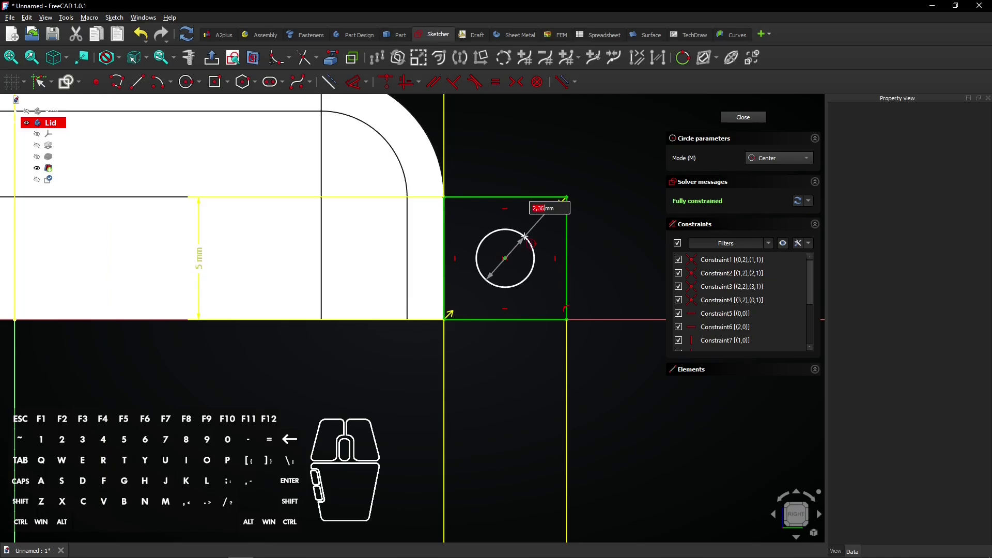
- Add a 3 mm diameter circle centred in the square and close the hinge sketch
key(3)
key(Return)
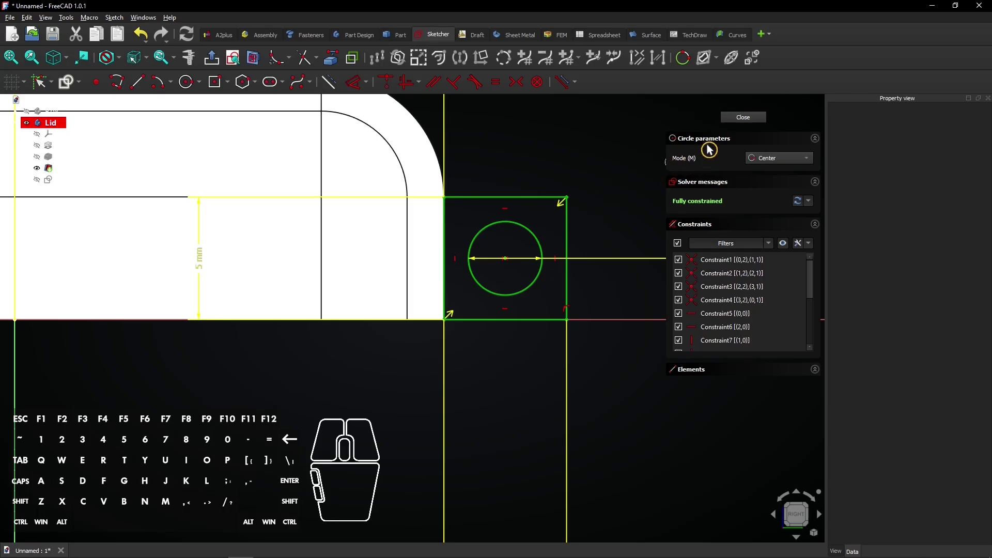
click(745, 123)
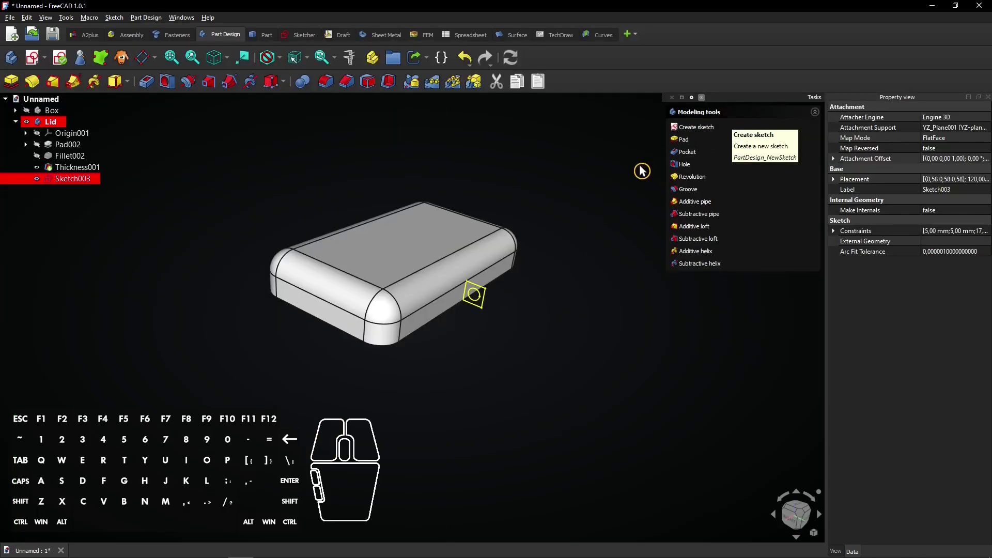
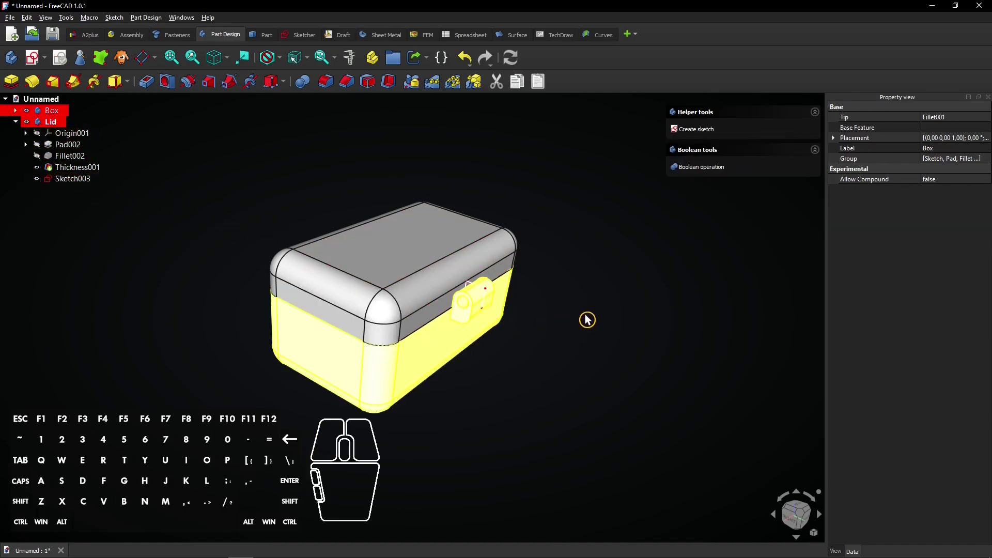
- Pad Sketch003 into a 5 mm long hinge knuckle with its hole
click(68, 186)
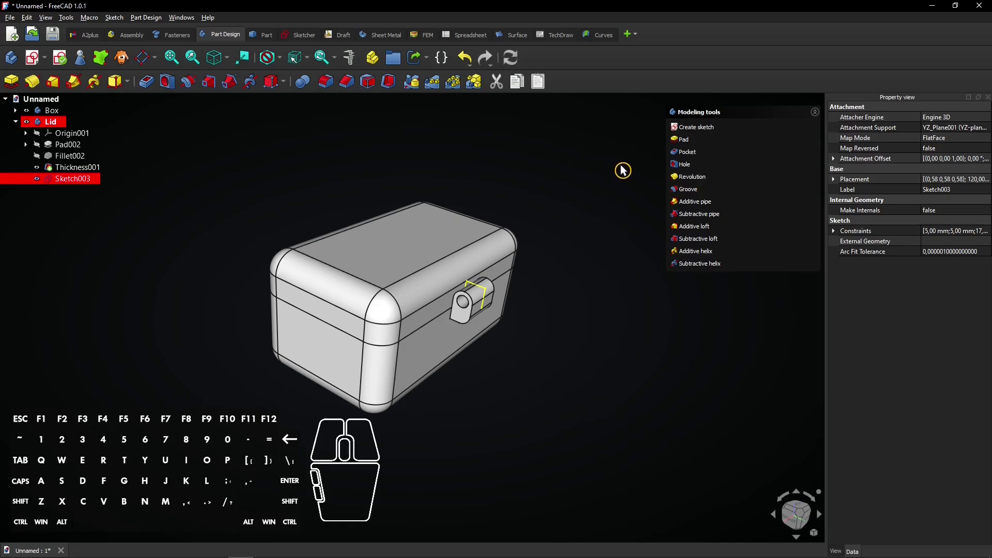
click(683, 142)
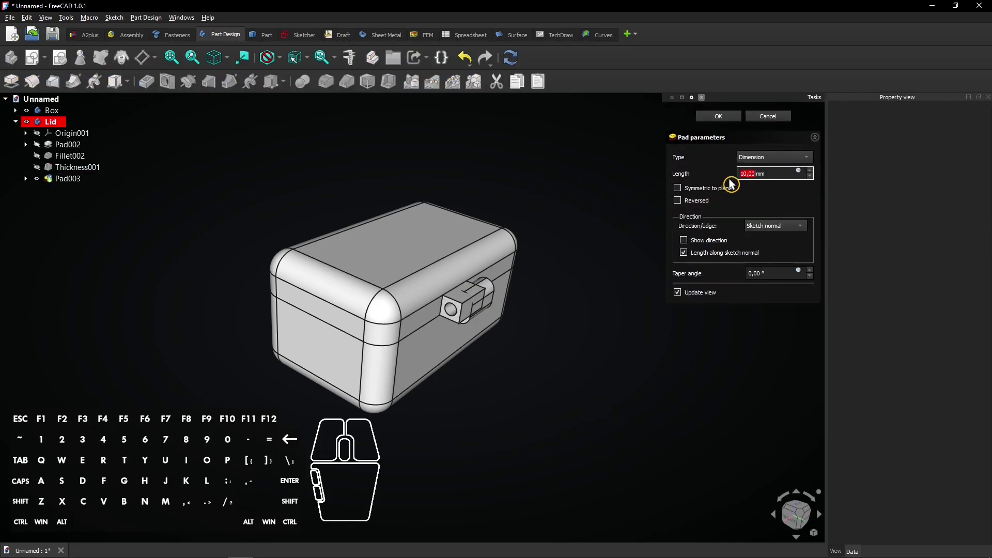
key(5)
click(738, 183)
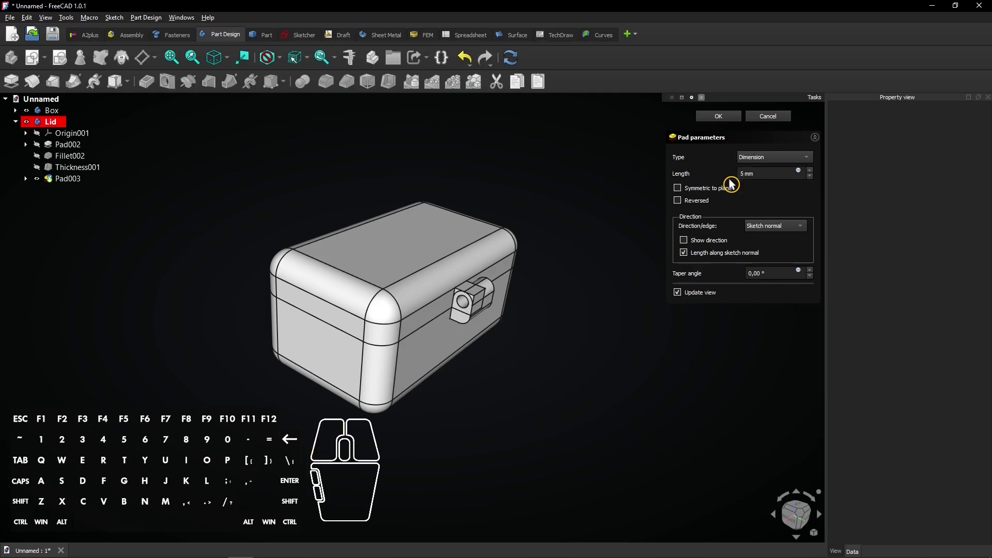
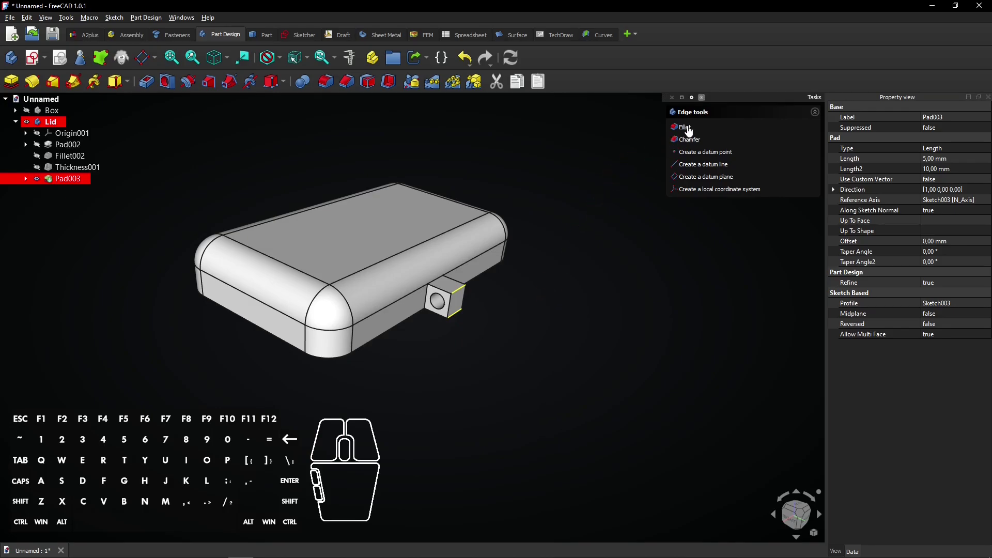
- Round the knuckle's two outer edges with a 2.49 mm fillet and bring it into view
click(690, 129)
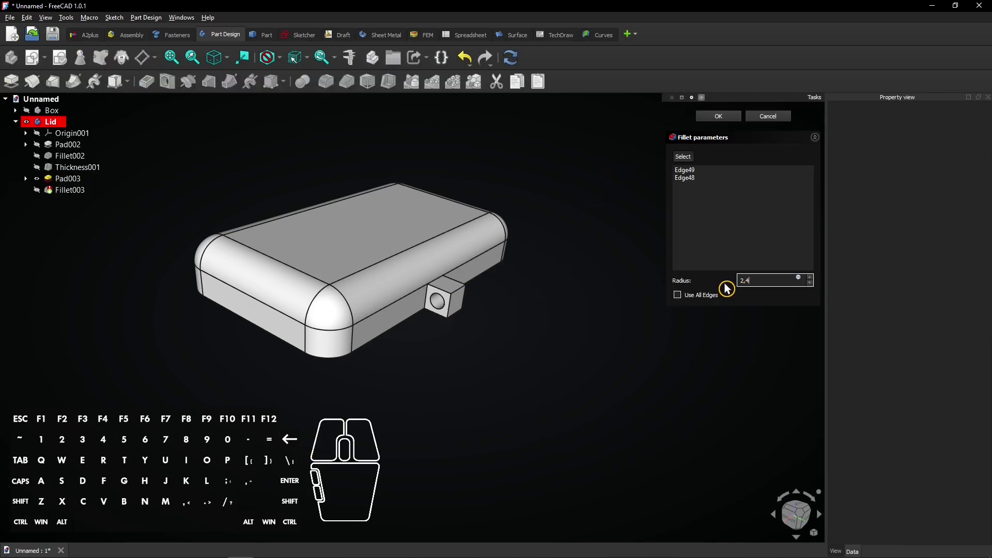
key(9)
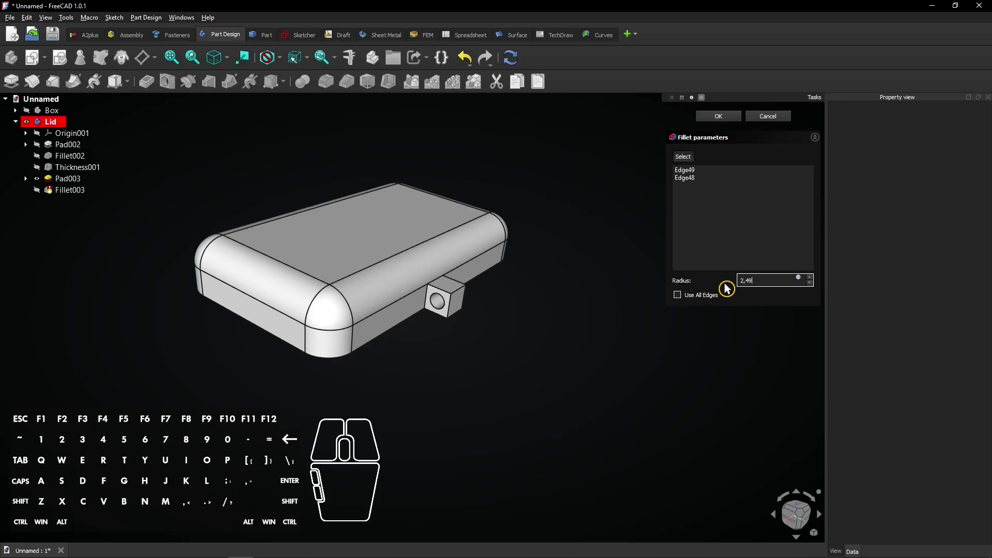
click(731, 120)
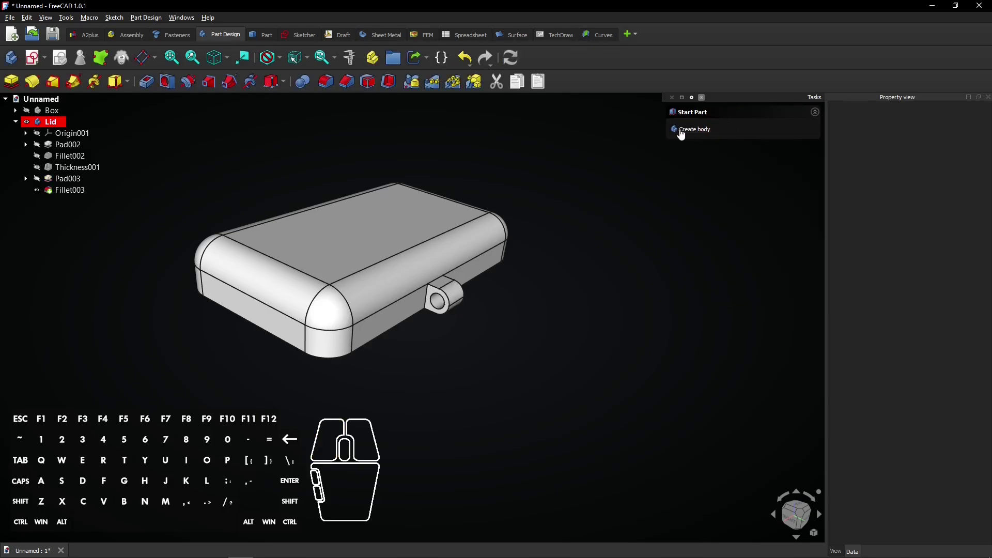
right_click(543, 320)
middle_click(595, 312)
drag(586, 311, 554, 314)
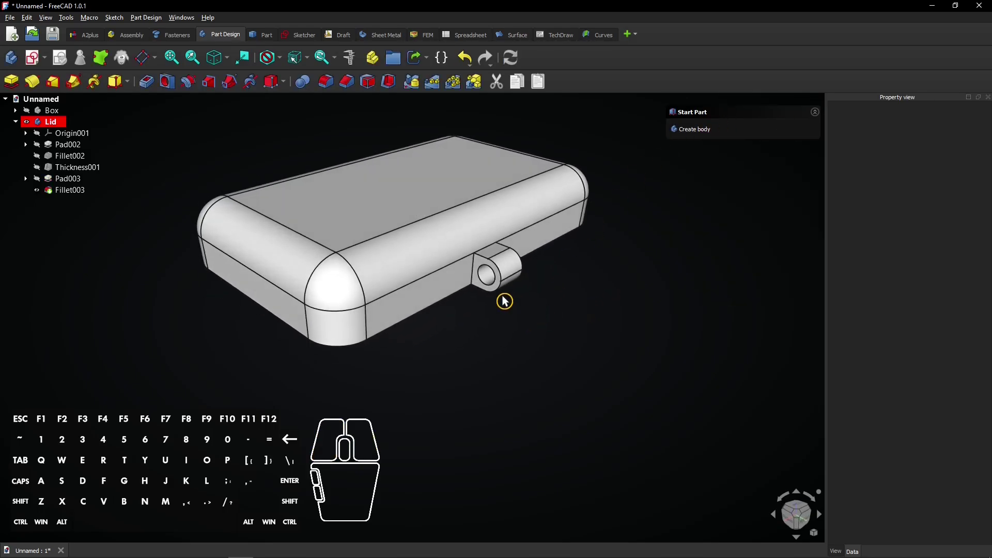
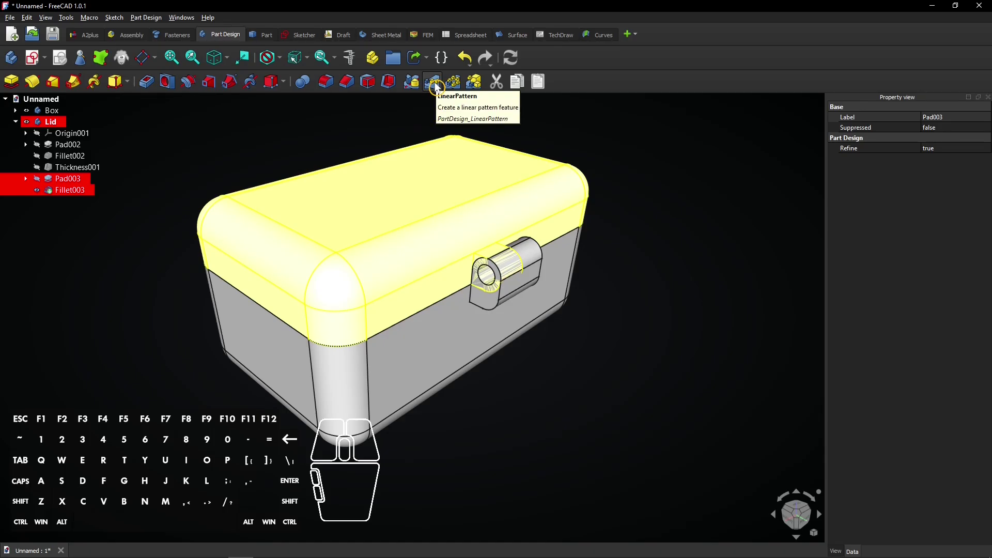
- Start a LinearPattern of Pad003 and Fillet003 along the X axis
click(442, 87)
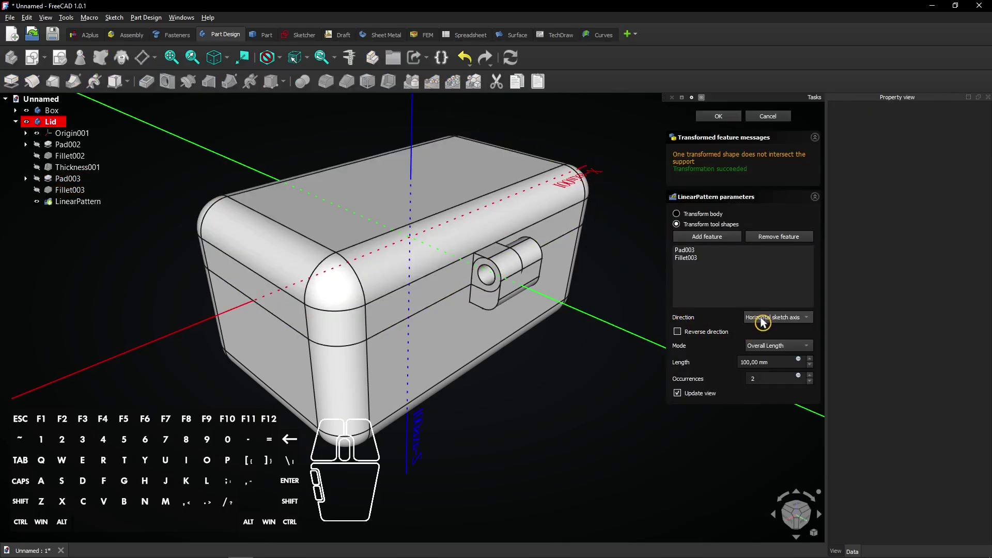
click(772, 321)
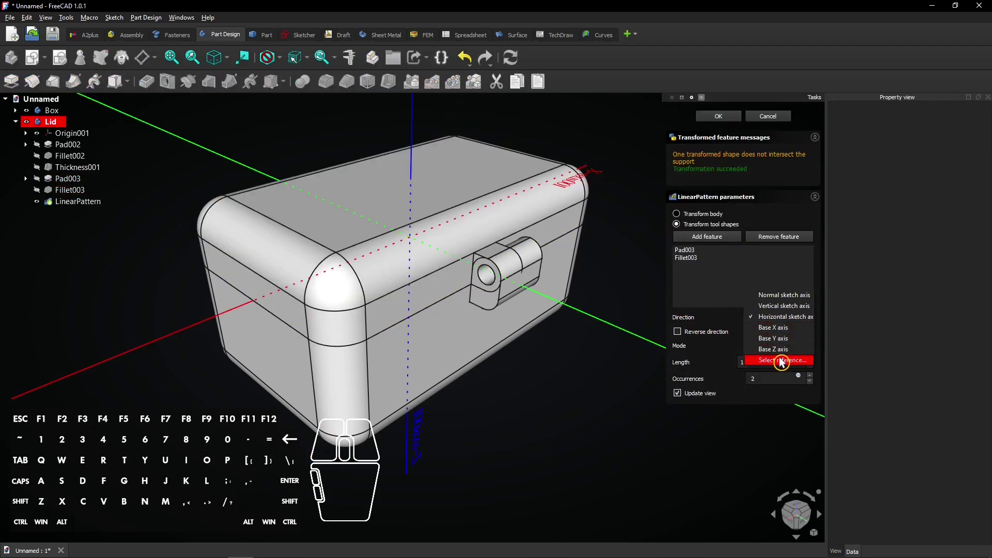
click(795, 364)
click(207, 327)
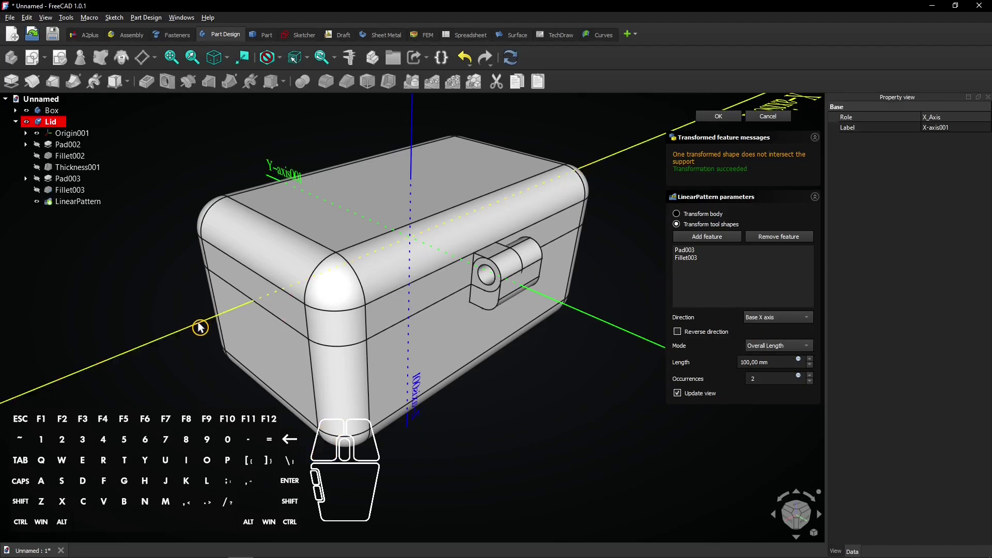
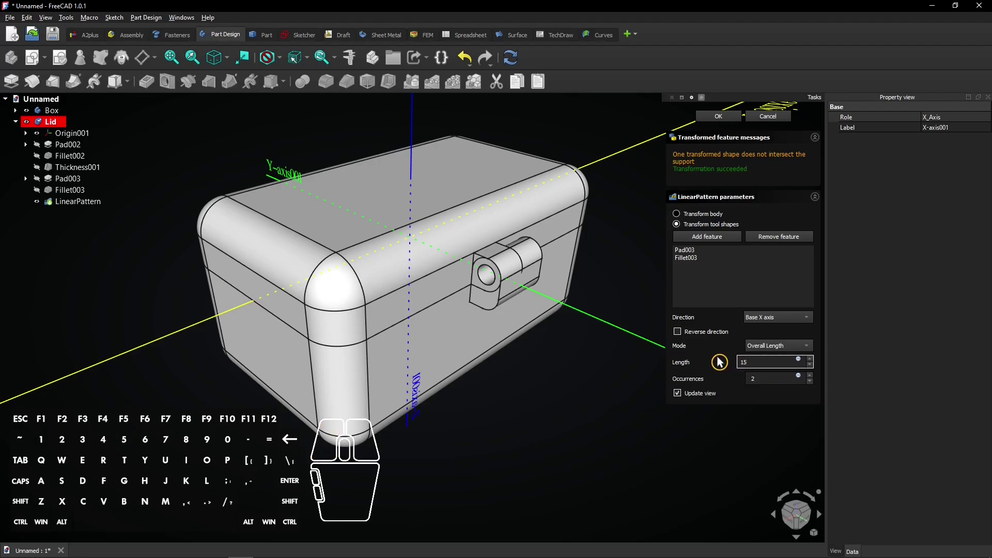
- Set the pattern to two knuckles 15 mm apart, reversed, and confirm it
click(725, 361)
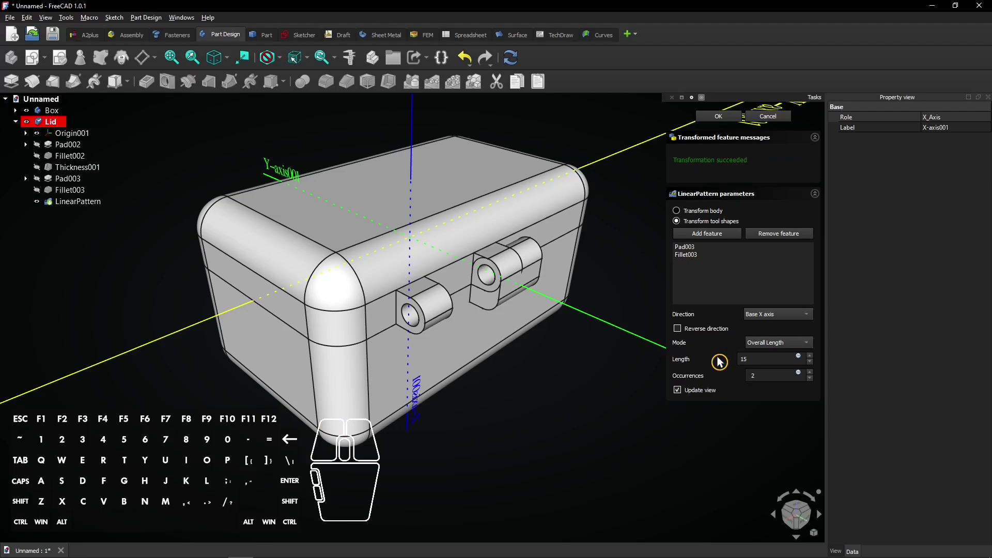
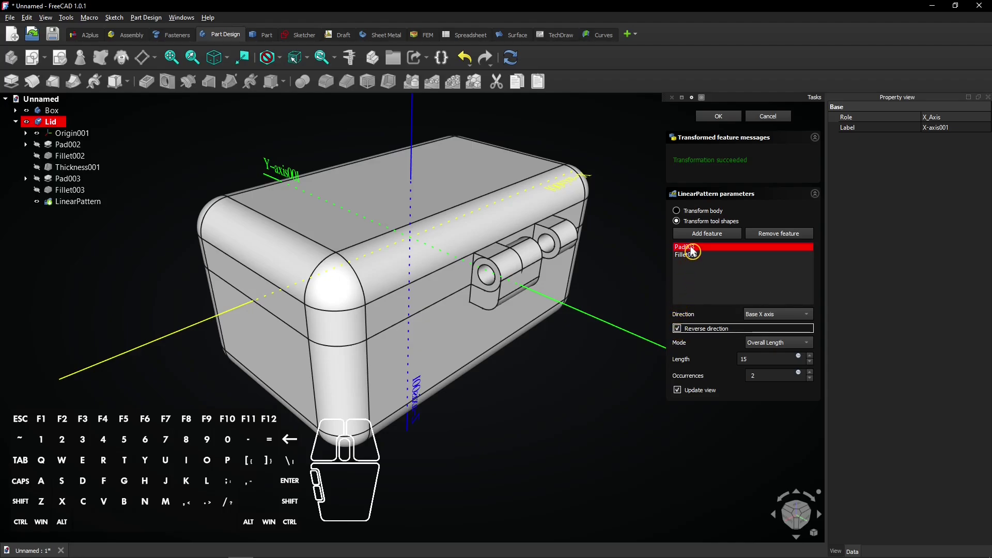
click(699, 250)
click(700, 257)
click(726, 120)
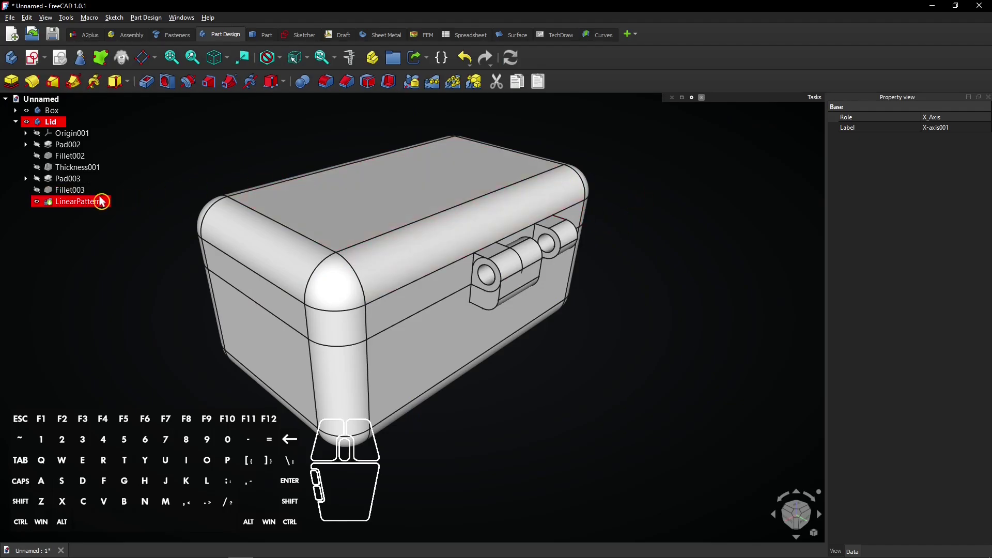
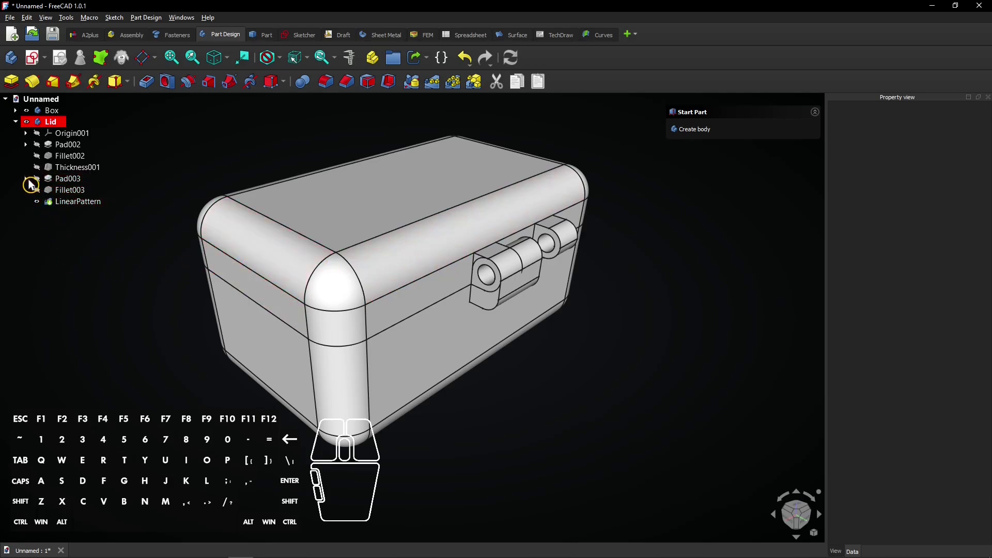
- Set Sketch003's attachment offset z to 5 mm, shifting the lid knuckles beside the hinge tab
click(34, 184)
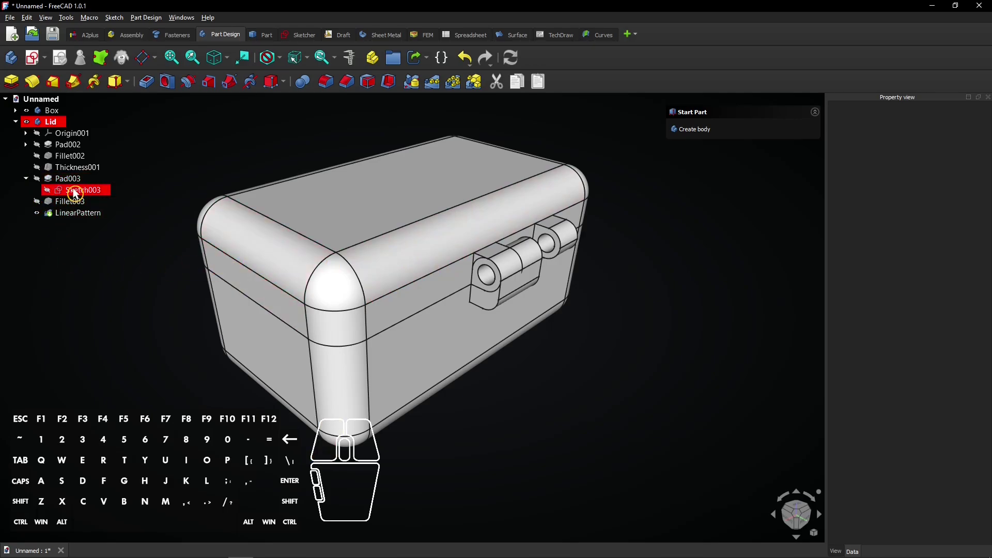
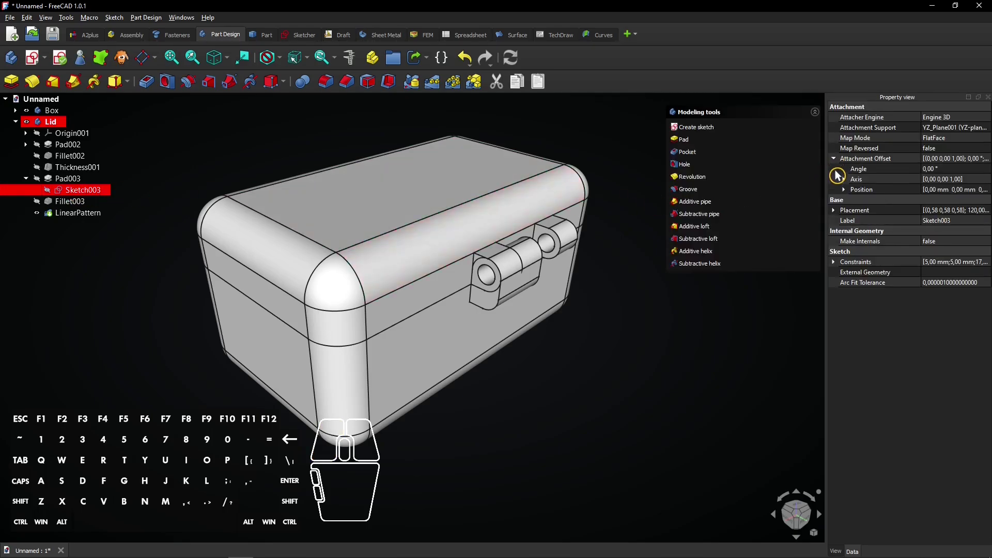
click(853, 193)
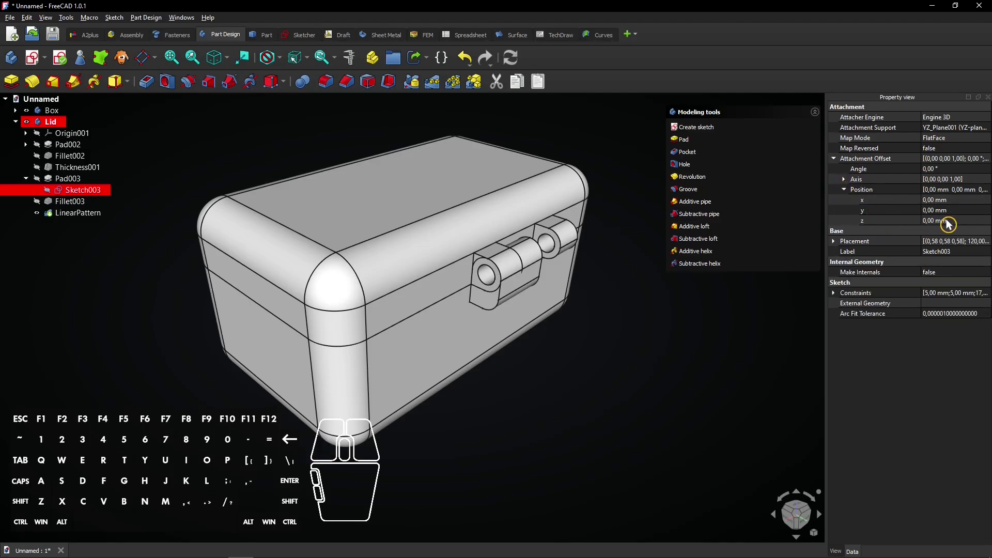
click(959, 224)
key(5)
key(Return)
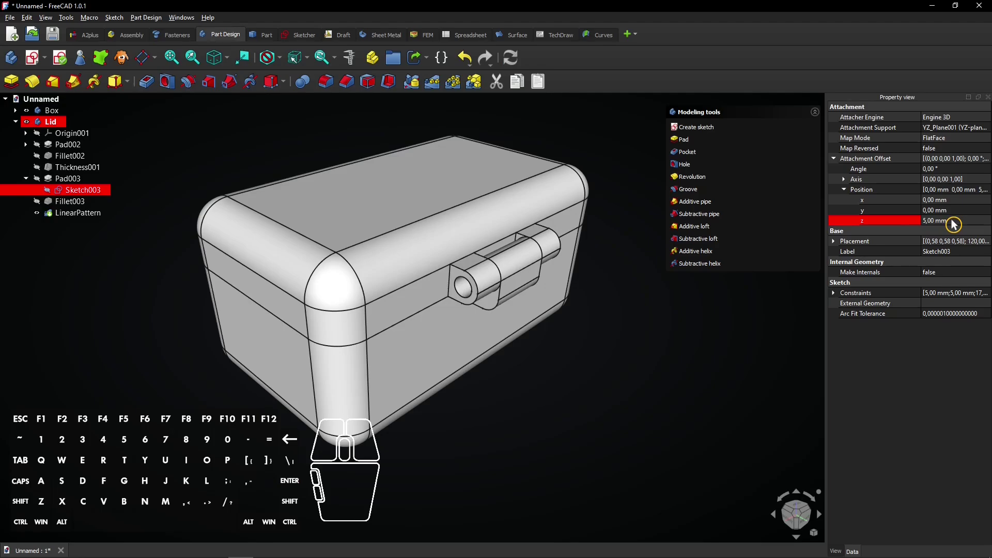